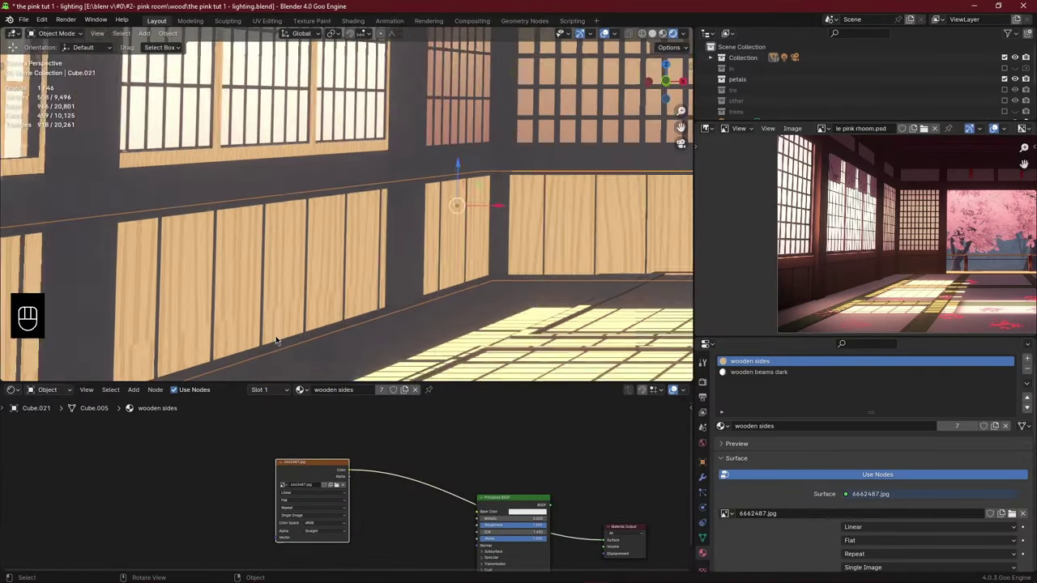
# Review the wooden side panels from several angles against the reference and save the file.
pyautogui.middleClick(258, 186)
pyautogui.click(276, 218)
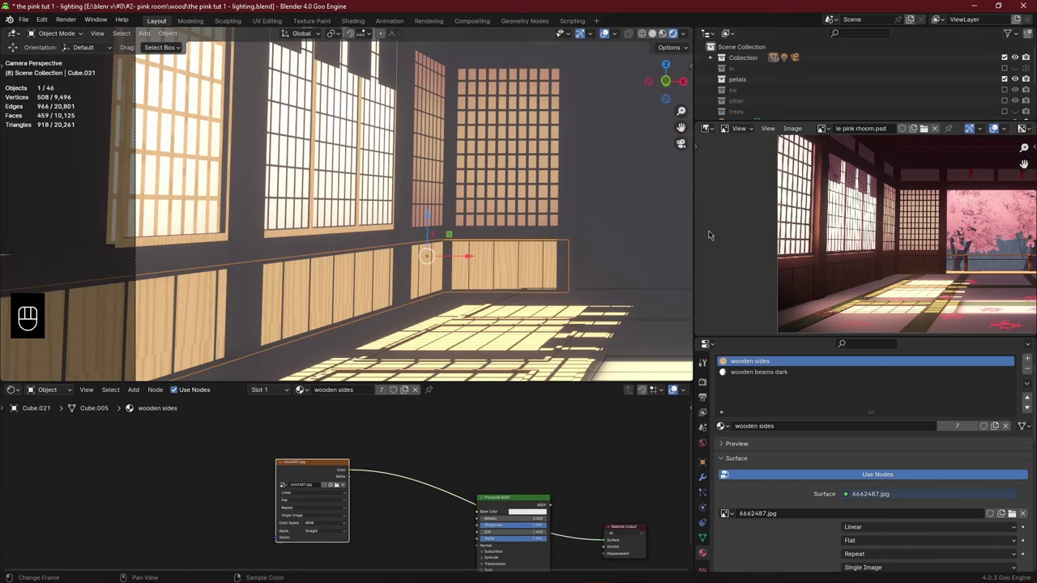
pyautogui.moveTo(453, 225); pyautogui.dragTo(347, 245)
pyautogui.press('ctrl+s')
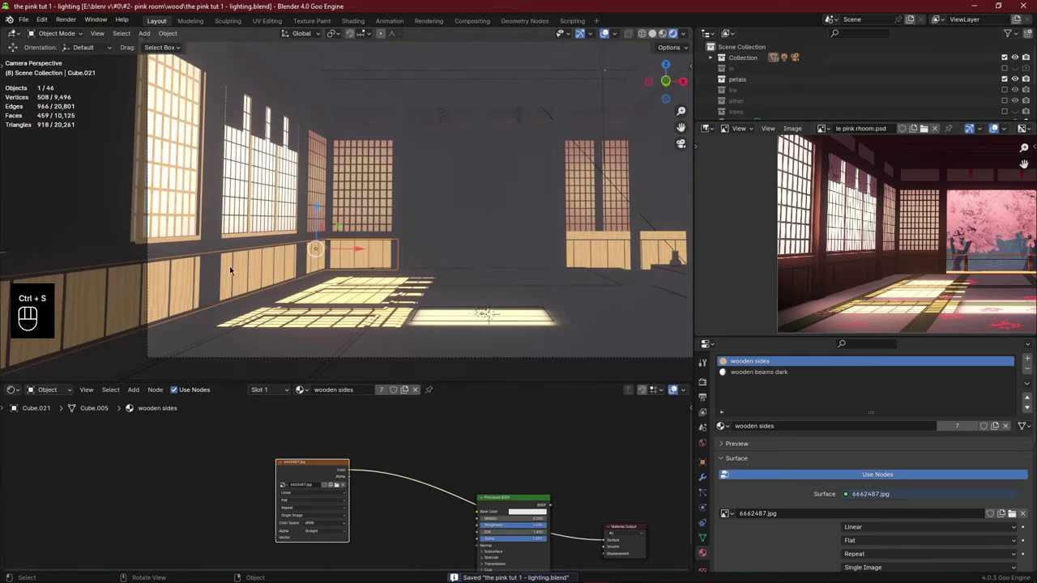
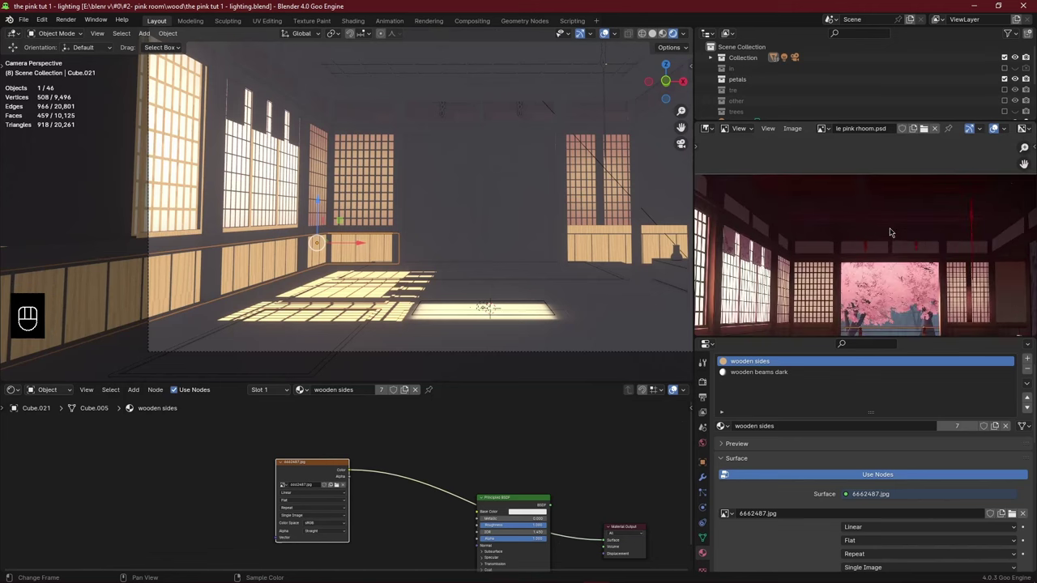
pyautogui.middleClick(350, 264)
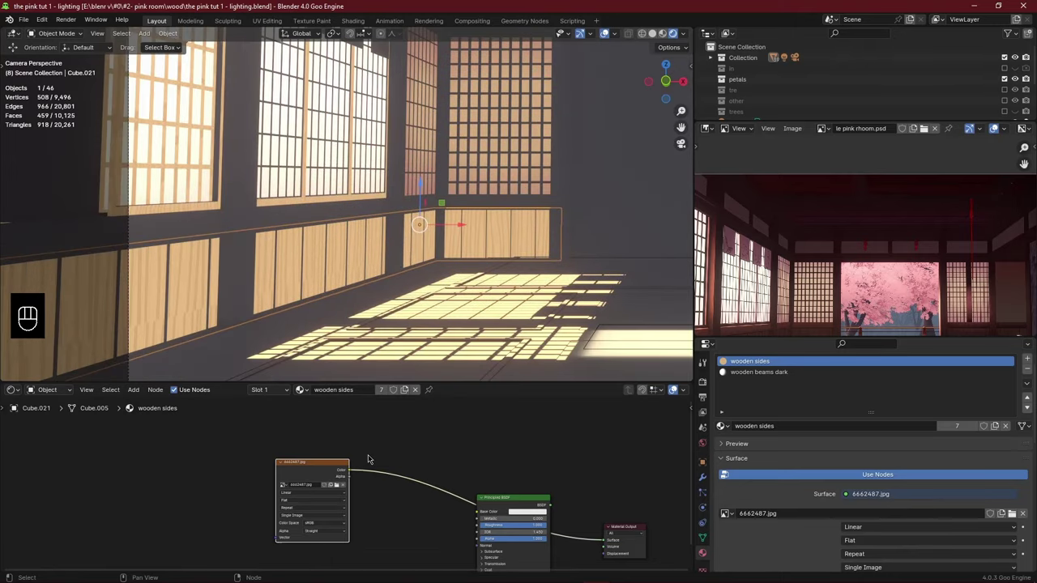
pyautogui.middleClick(371, 454)
# Route the wood image texture through two colour-mix layers and a Color Burn into Base Color, then save.
pyautogui.press('ctrl+s')
pyautogui.press('ctrl+t')
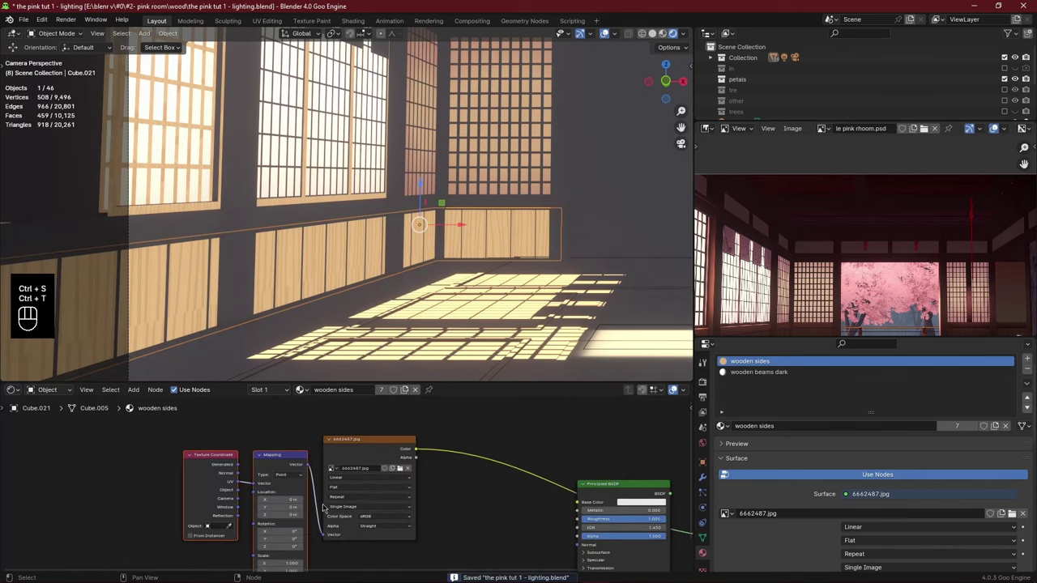
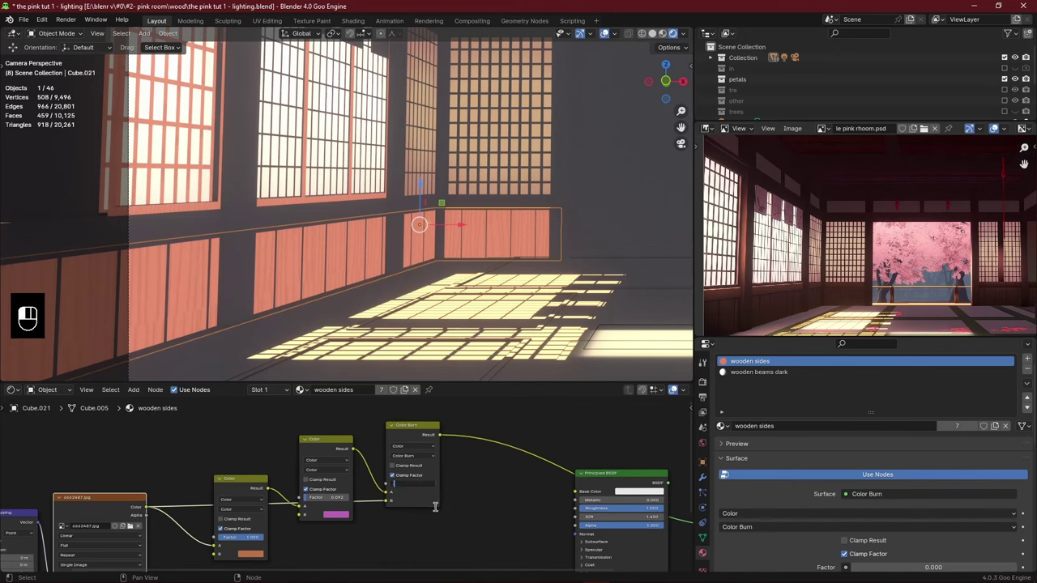
pyautogui.click(340, 499)
pyautogui.press('ctrl+z')
pyautogui.press('ctrl+s')
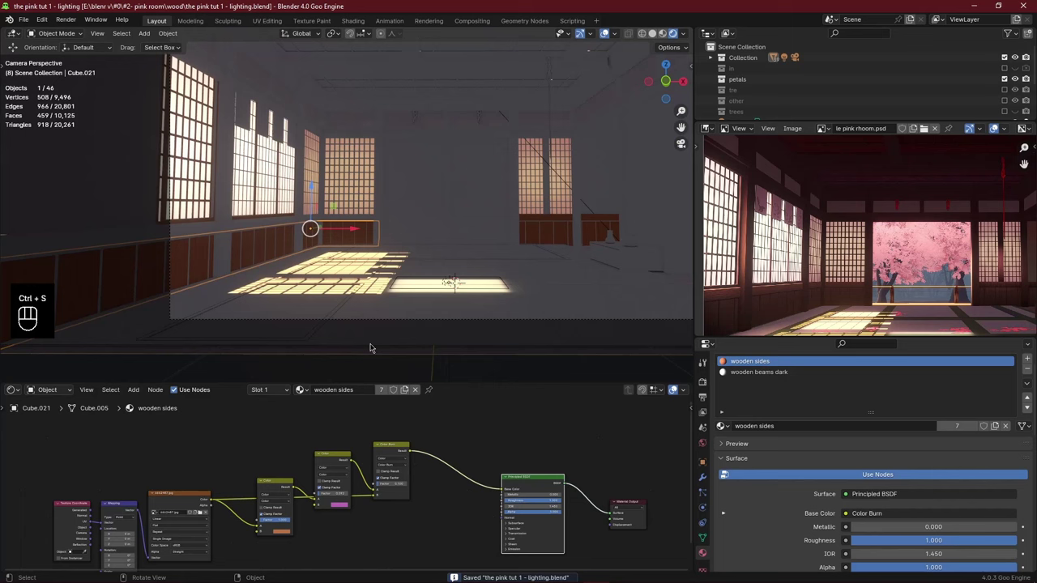
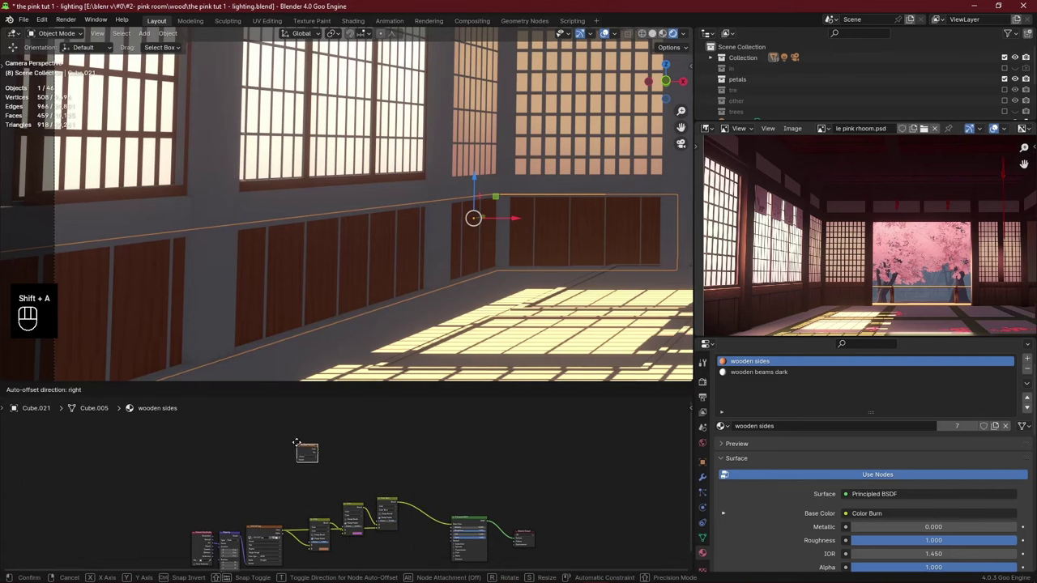
# Add a Gradient Texture with Color Ramp above the chain and feed the ramp into a Multiply mix.
pyautogui.press('ctrl+t')
pyautogui.moveTo(313, 455); pyautogui.dragTo(350, 425)
pyautogui.press('shift+a')
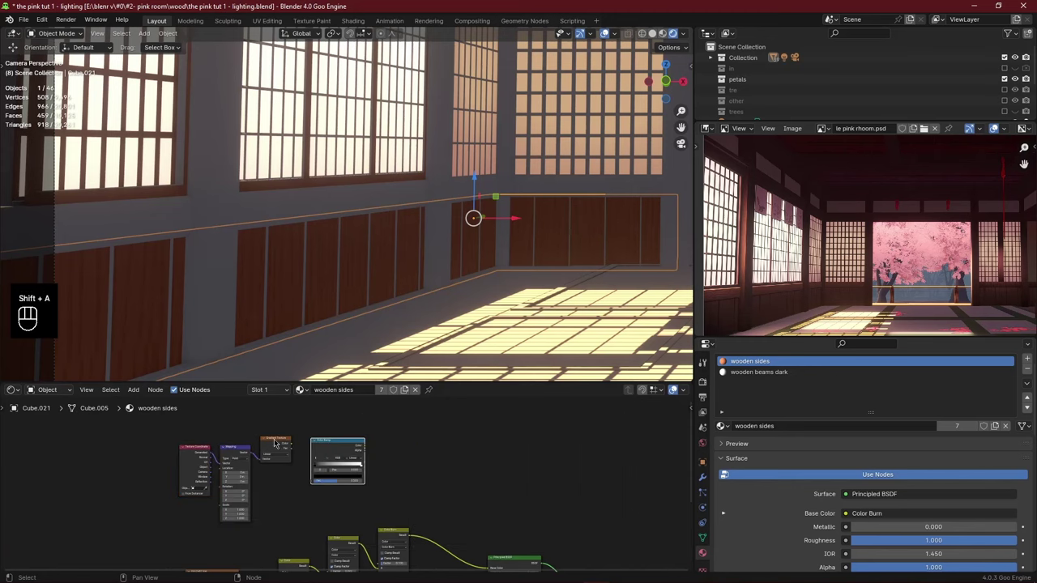
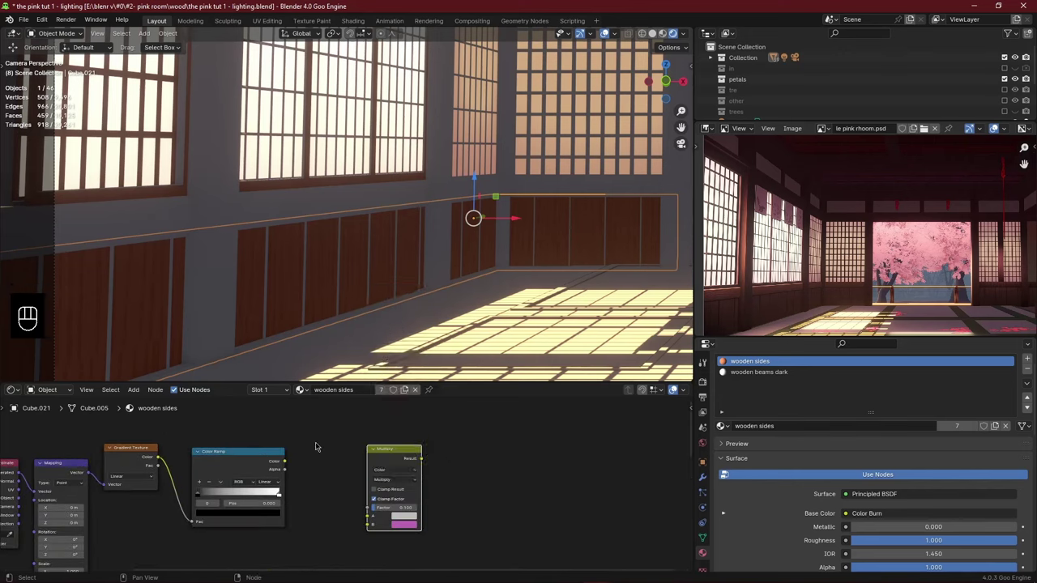
pyautogui.moveTo(292, 458); pyautogui.dragTo(368, 527)
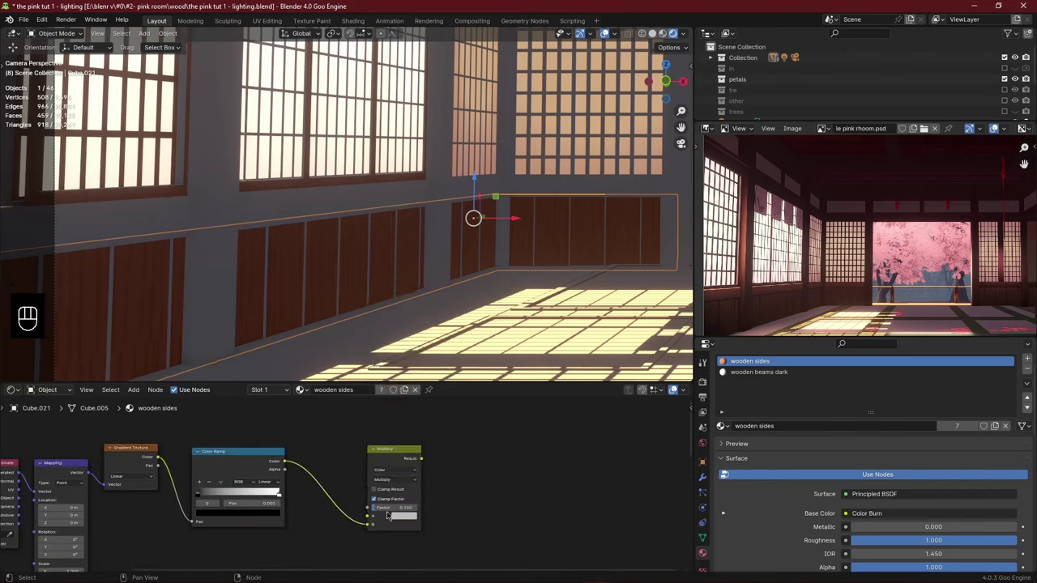
pyautogui.middleClick(329, 473)
# Multiply the Color Burn wood result by the gradient and wire it to Base Color, then save.
pyautogui.moveTo(518, 499); pyautogui.dragTo(389, 541)
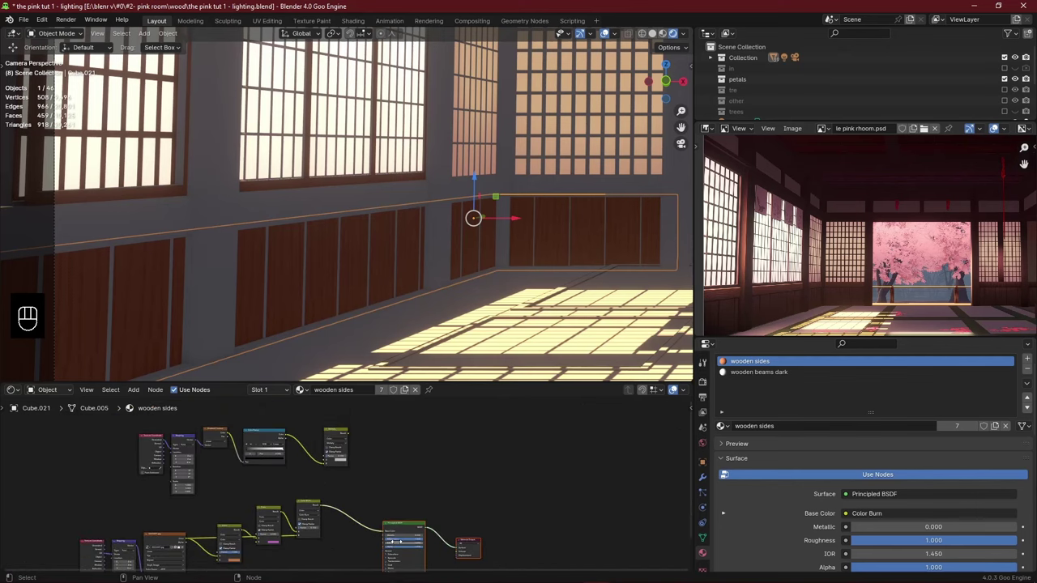
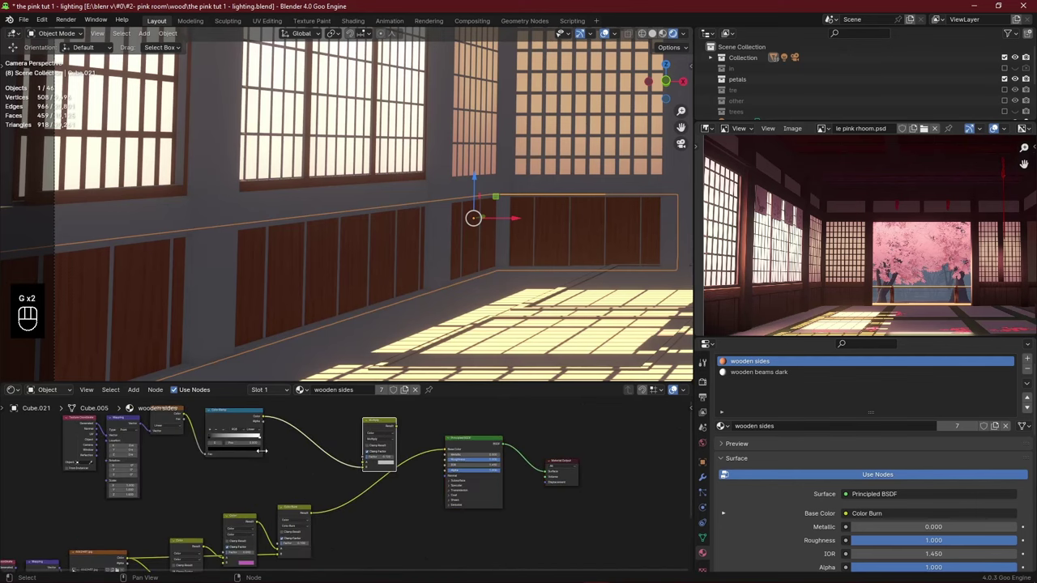
pyautogui.moveTo(317, 513); pyautogui.dragTo(361, 462)
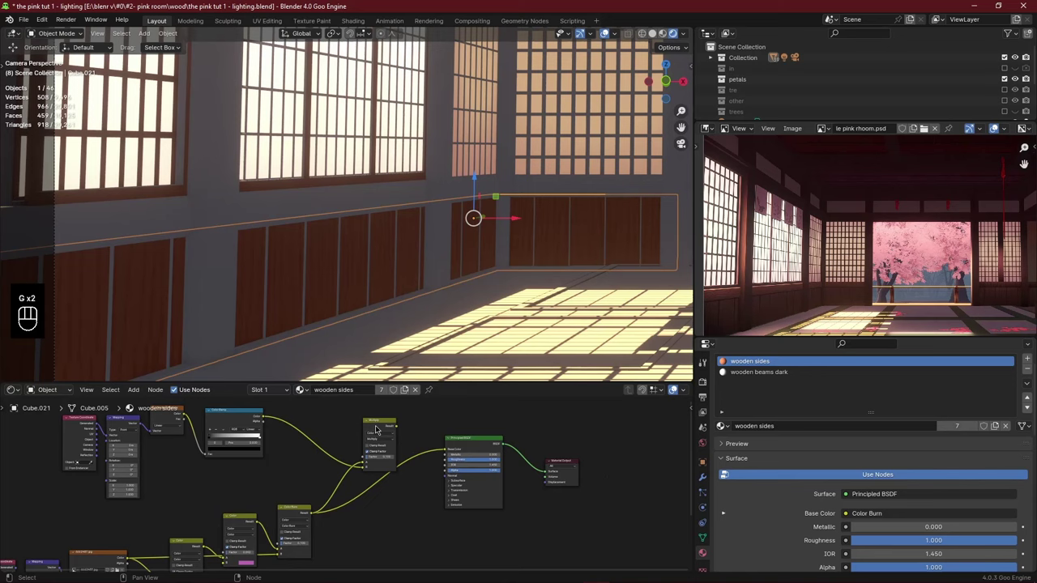
pyautogui.moveTo(375, 422); pyautogui.dragTo(372, 424)
pyautogui.press('ctrl+s')
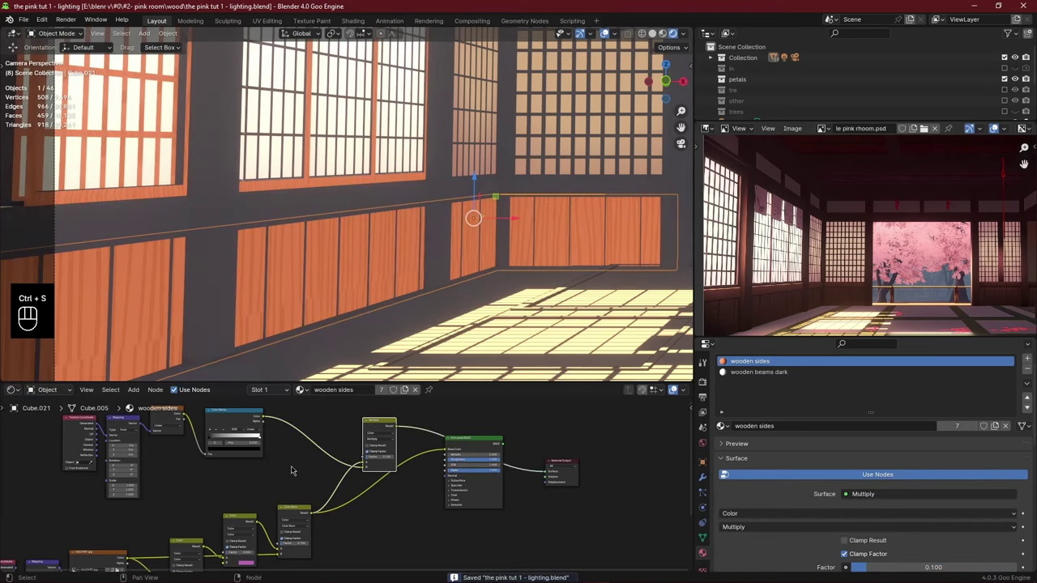
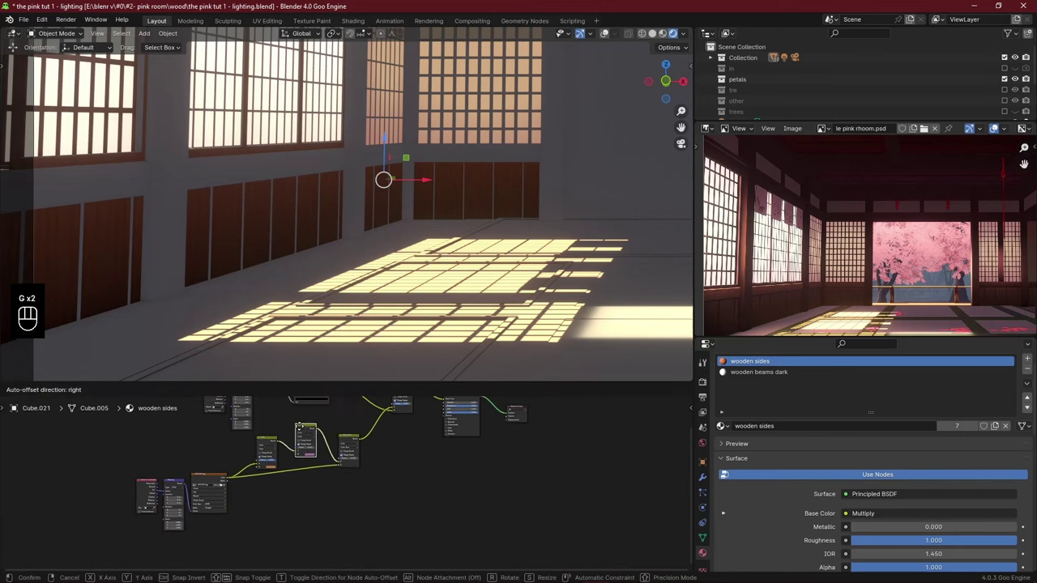
# Tidy the wooden sides node chain, save, and search for a Bump node to drive the surface normals.
pyautogui.press('ctrl+g')
pyautogui.press('ctrl+s')
pyautogui.click(342, 477)
pyautogui.press('shift+a')
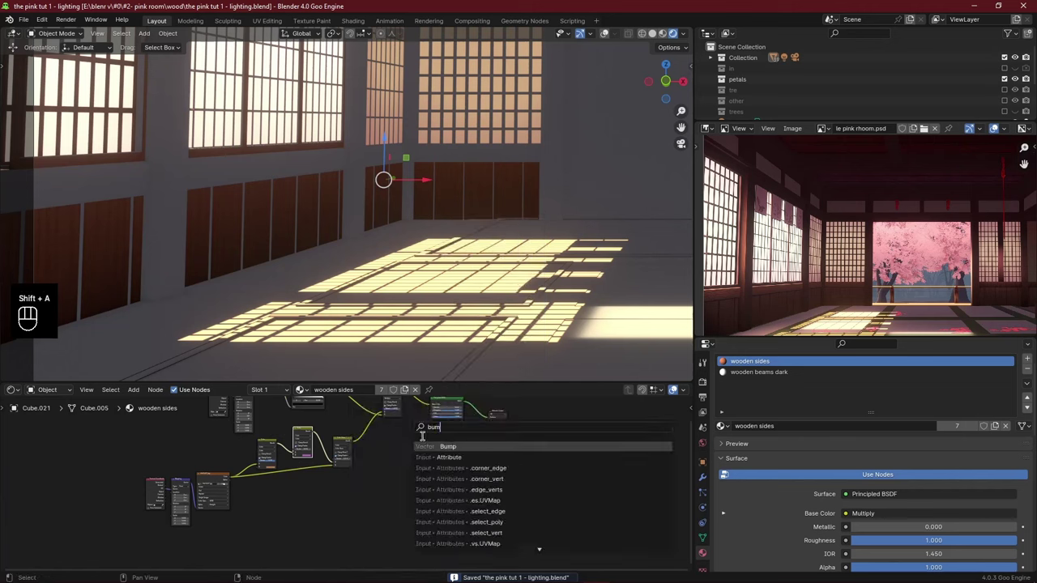
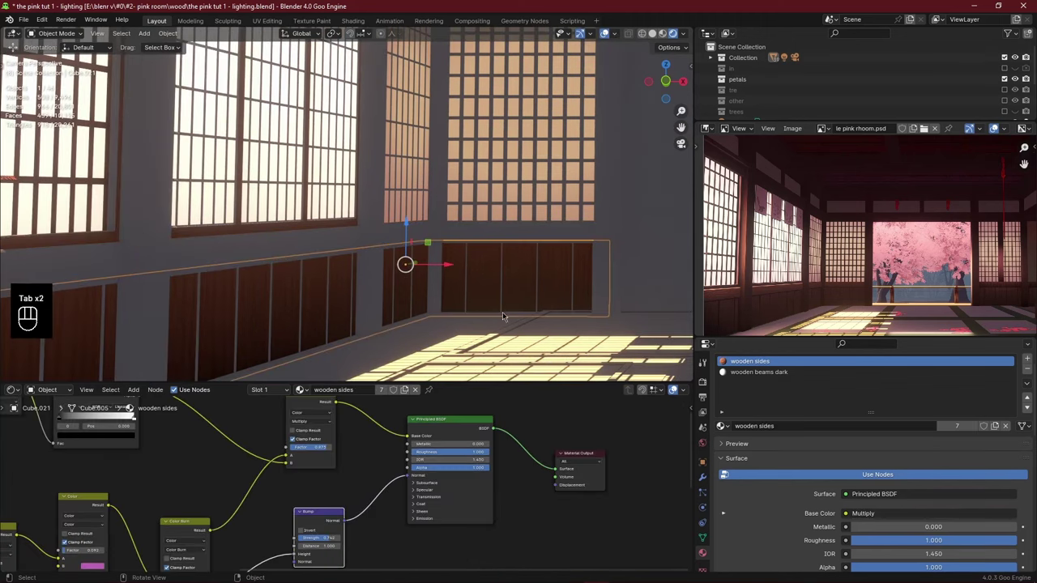
# Add a material slot on the rim beam for the wooden sides material, check the floor plane, and save.
pyautogui.click(725, 431)
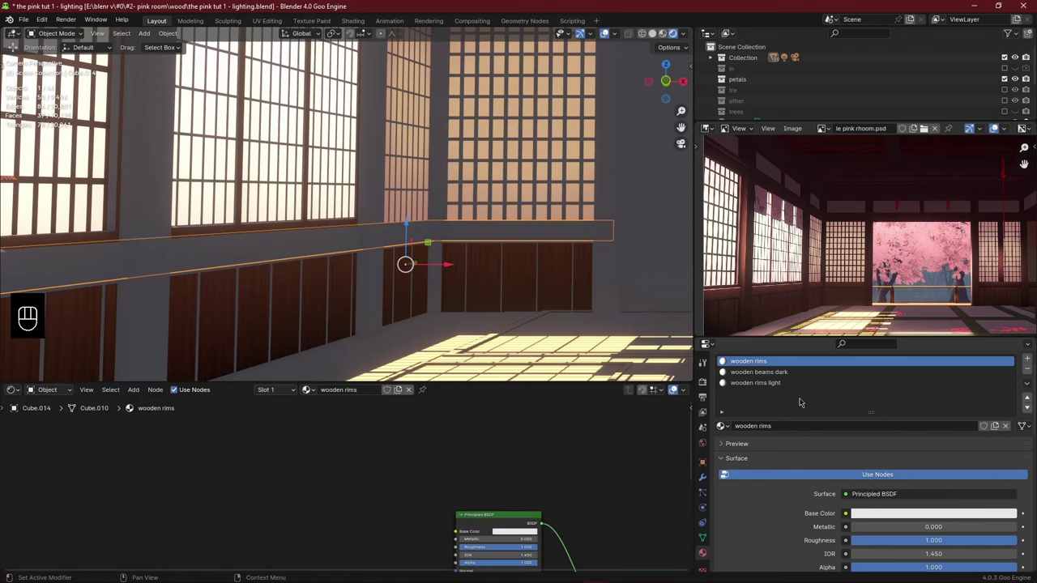
pyautogui.click(854, 431)
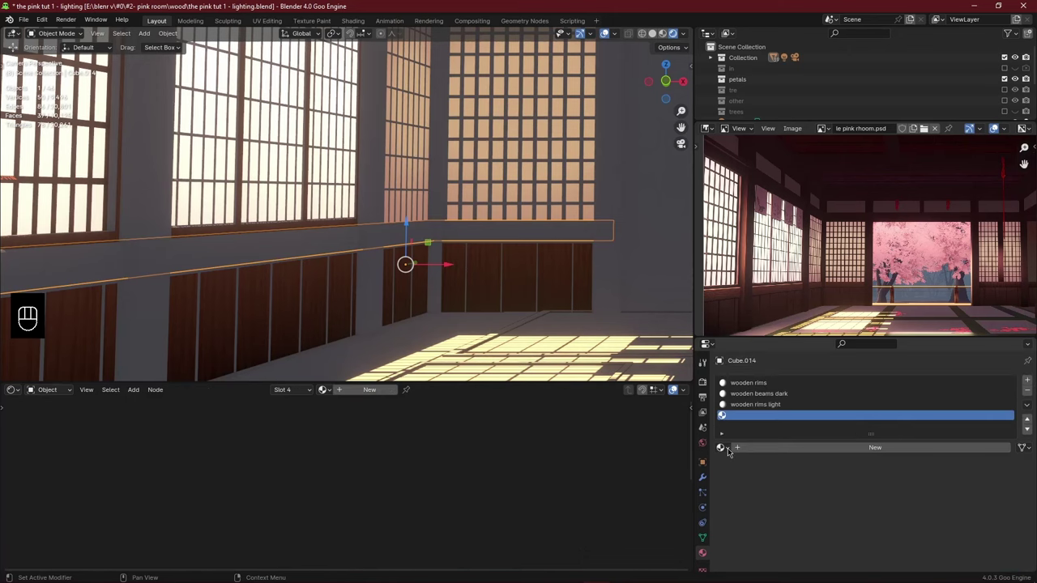
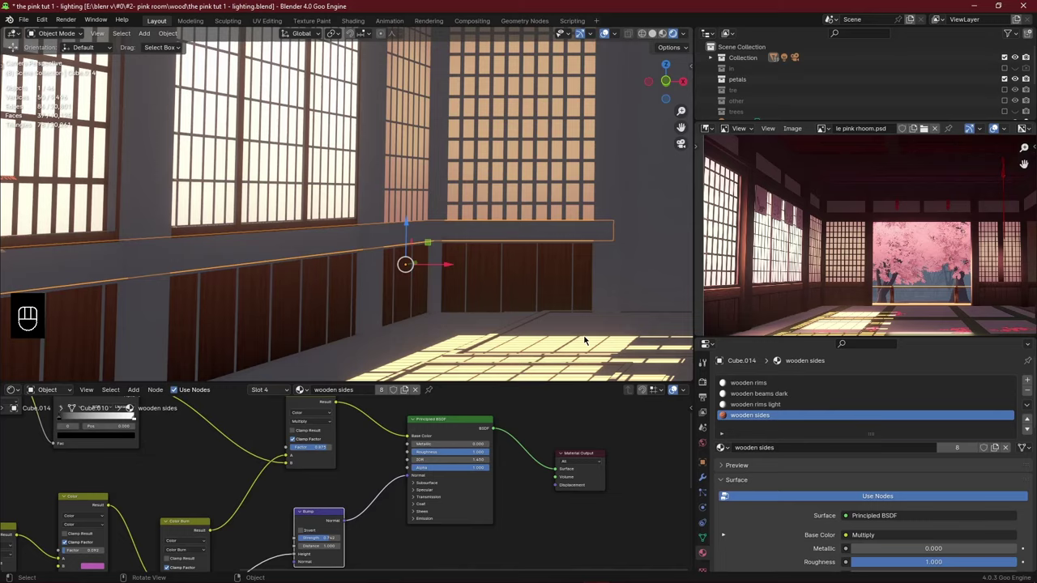
pyautogui.press('Tab')
pyautogui.press('a')
pyautogui.click(747, 463)
pyautogui.press('Tab')
pyautogui.press('ctrl+s')
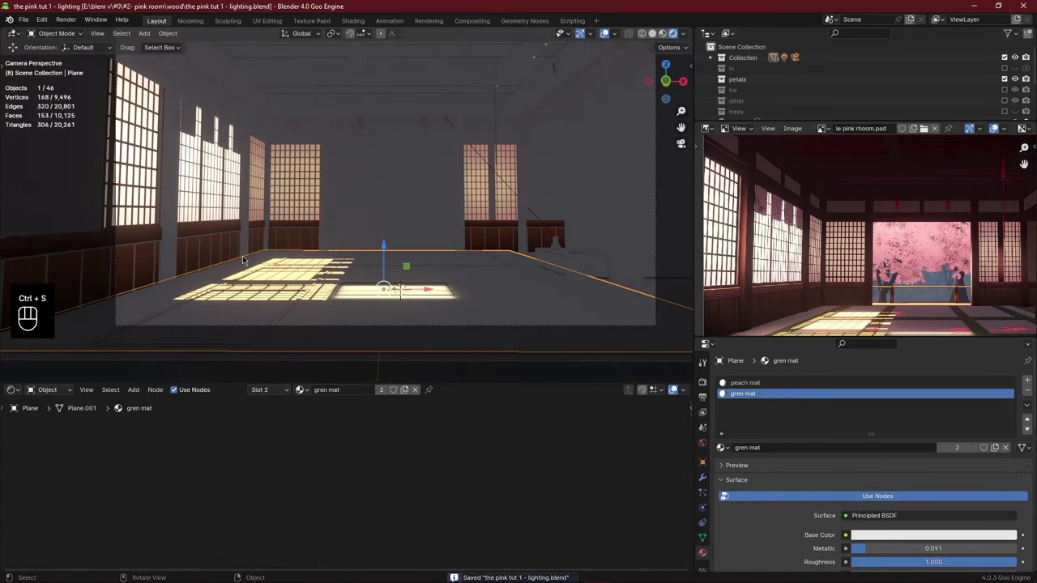
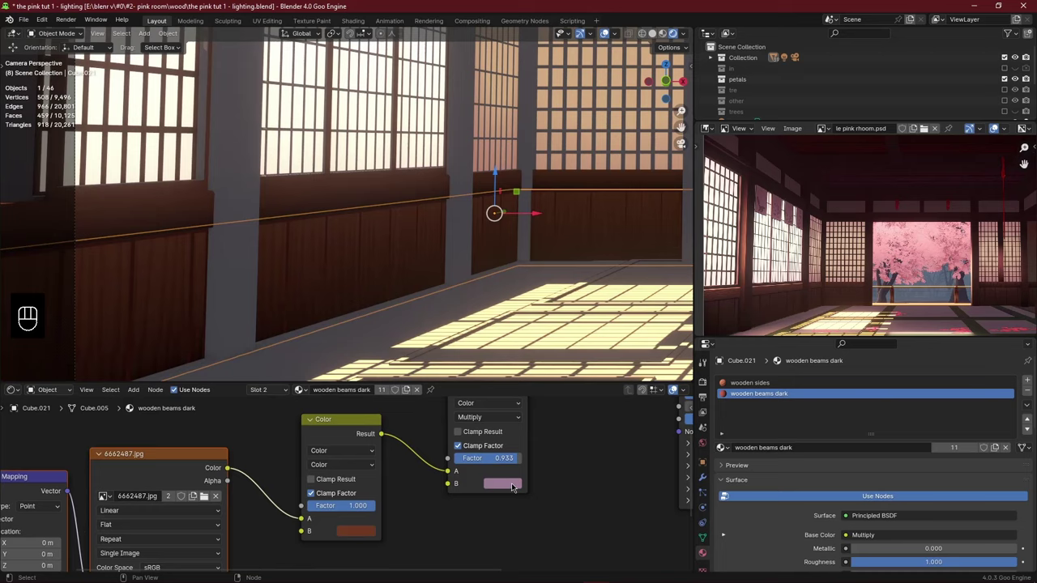
# Link the pasted Gradient/Color Ramp/Multiply chain into the wooden beams dark Base Color and save.
pyautogui.moveTo(385, 319); pyautogui.dragTo(454, 251)
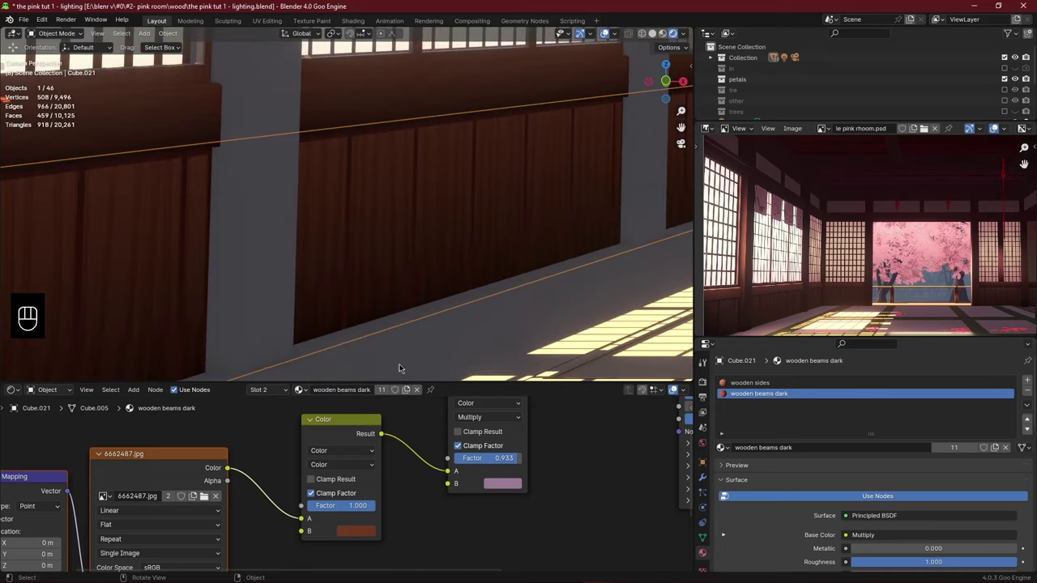
pyautogui.middleClick(427, 495)
pyautogui.press('ctrl+s')
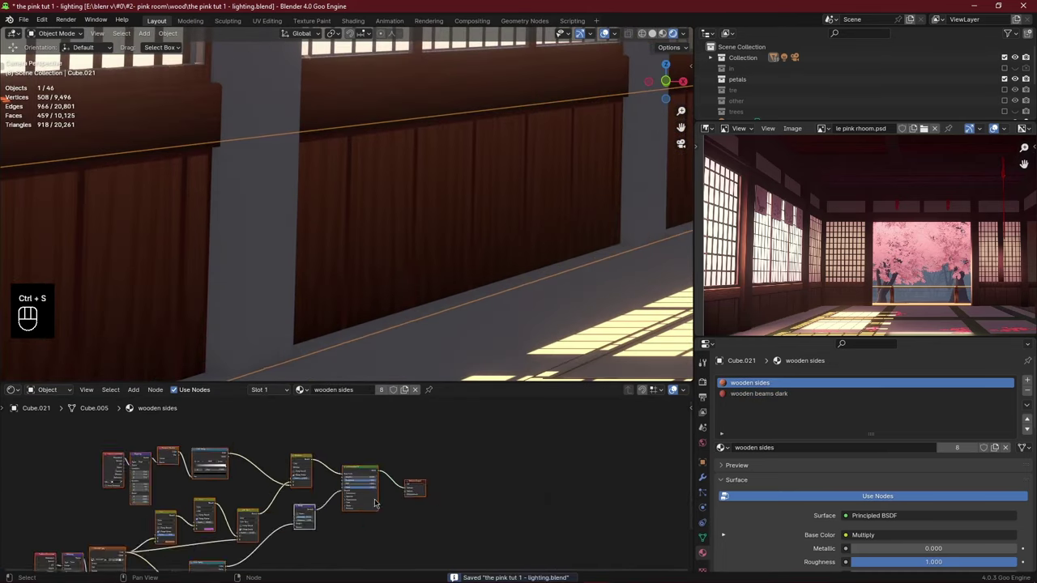
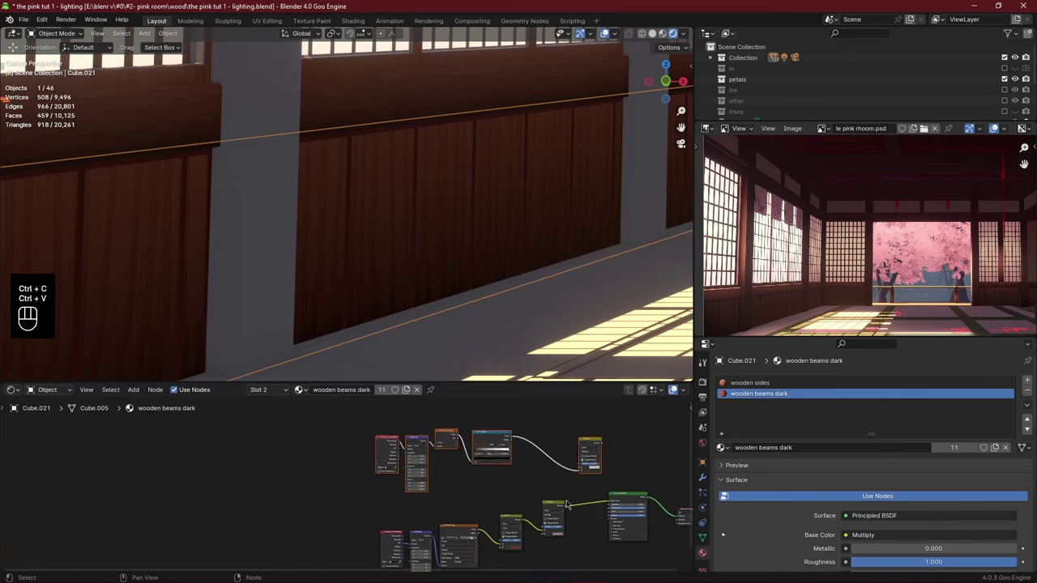
pyautogui.click(567, 506)
pyautogui.moveTo(578, 483); pyautogui.dragTo(595, 458)
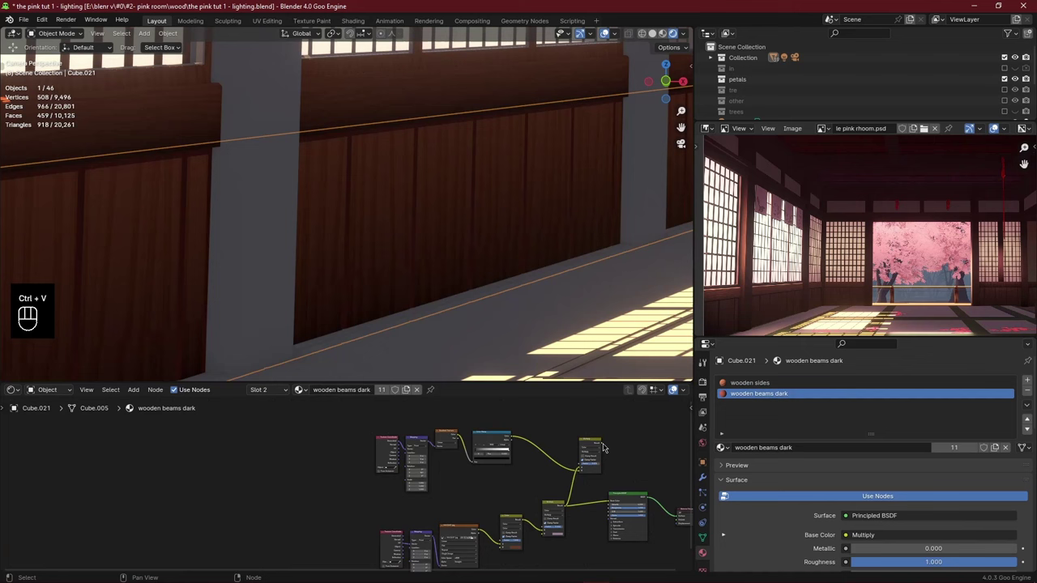
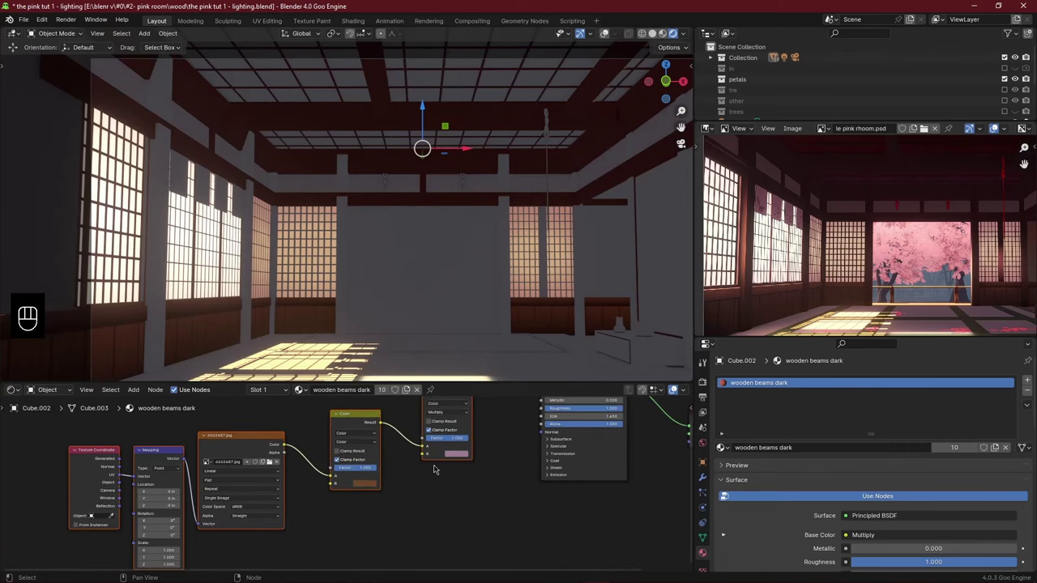
# Select the vertical wooden beam and set its gradient Mapping Location X to 0.6 m.
pyautogui.middleClick(494, 267)
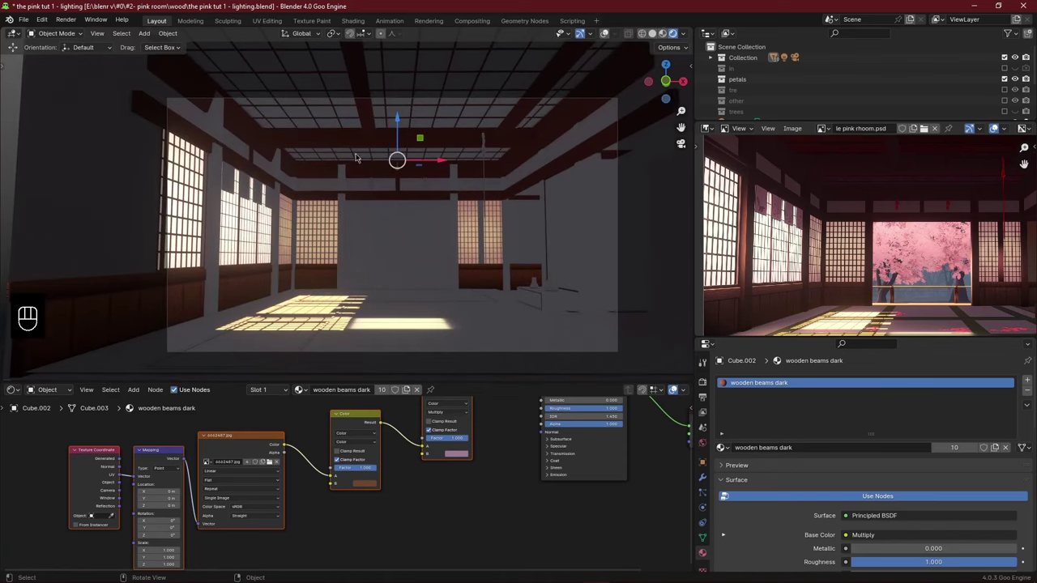
pyautogui.middleClick(343, 291)
pyautogui.click(342, 455)
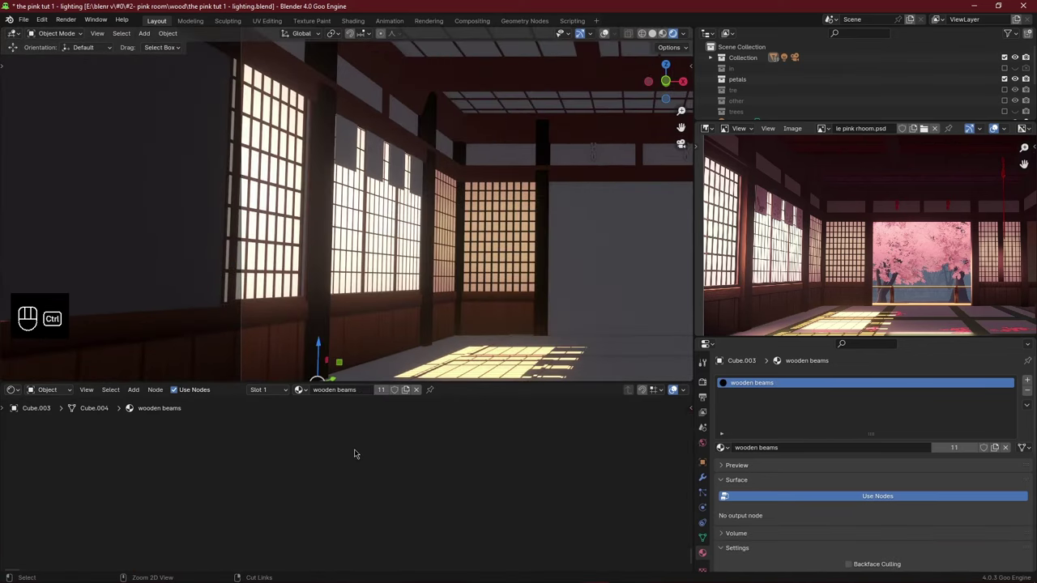
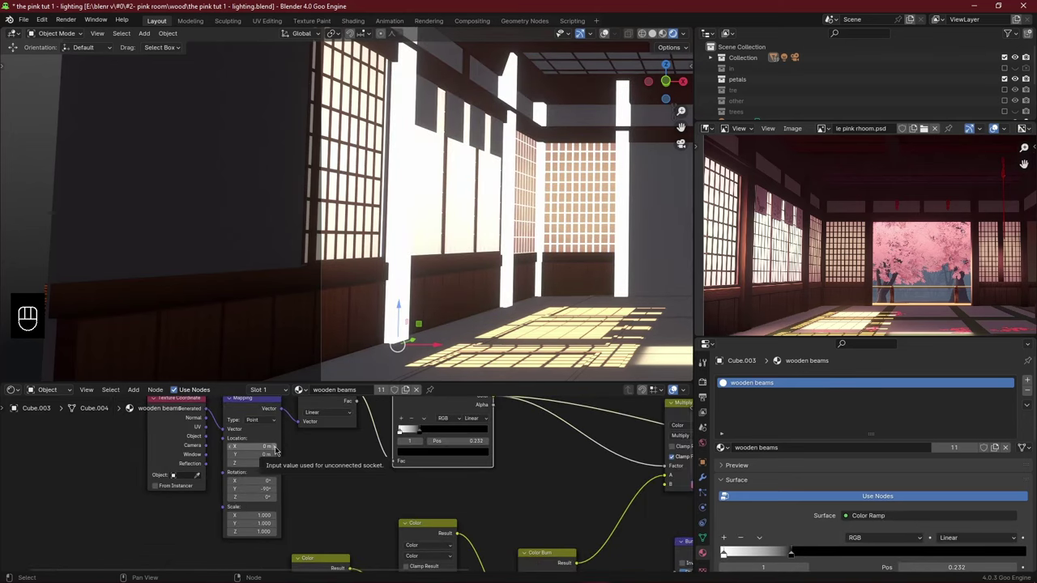
pyautogui.click(280, 446)
pyautogui.click(280, 446)
pyautogui.click(281, 448)
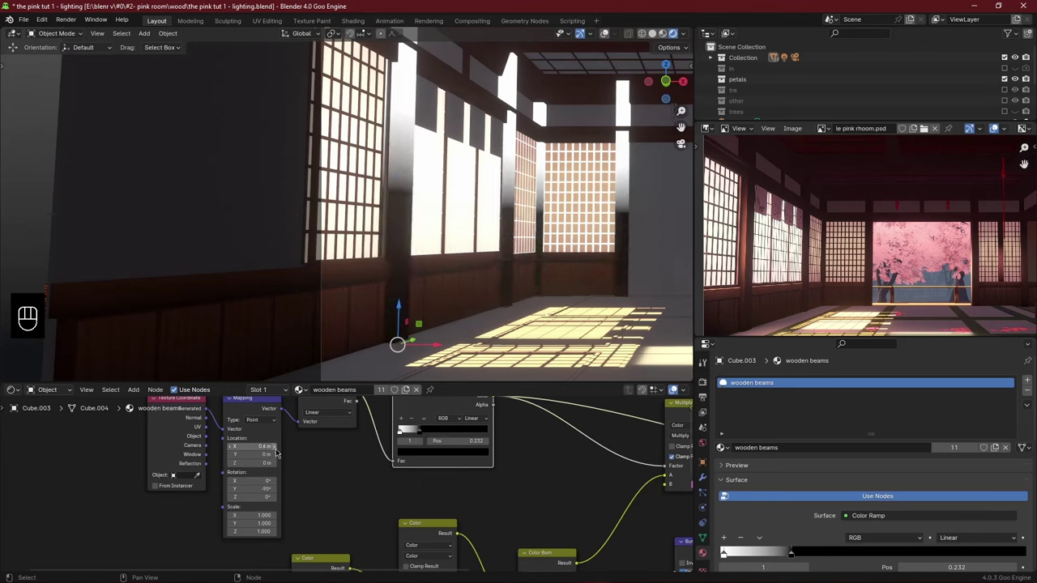
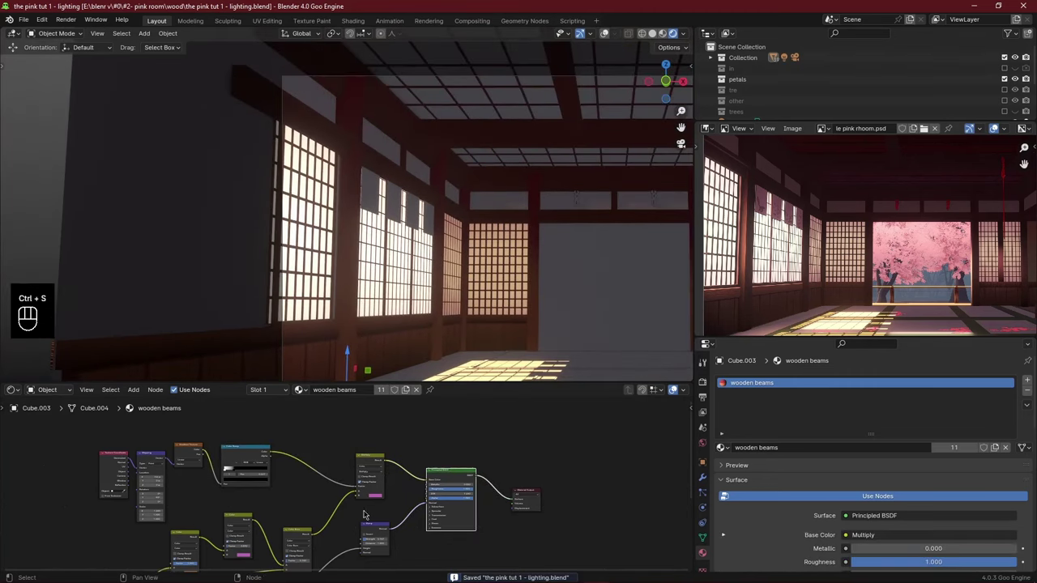
pyautogui.middleClick(368, 526)
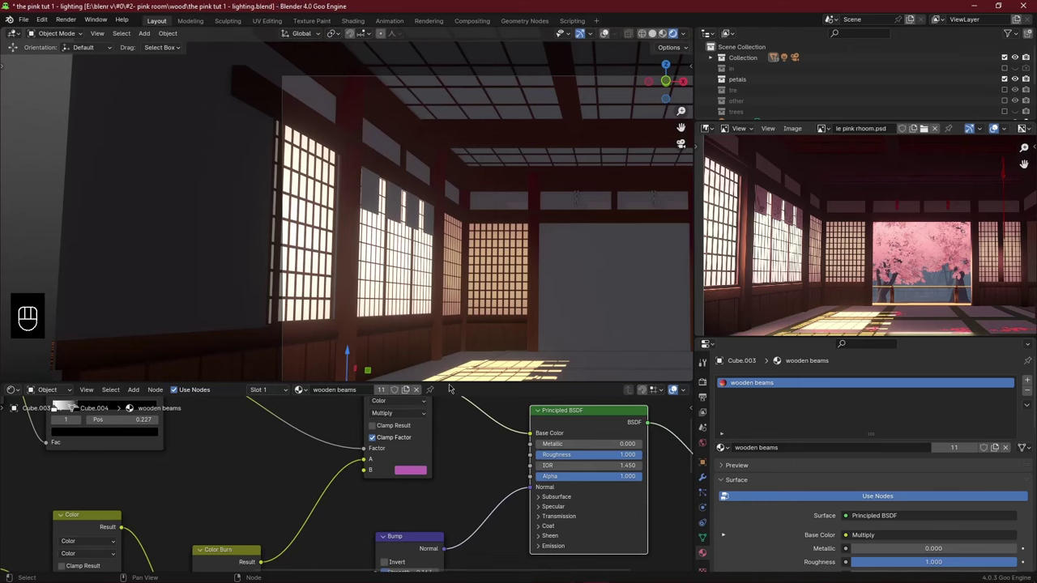
# Save the file and confirm the hex tint colour on the wooden beams dark Multiply node.
pyautogui.press('ctrl+s')
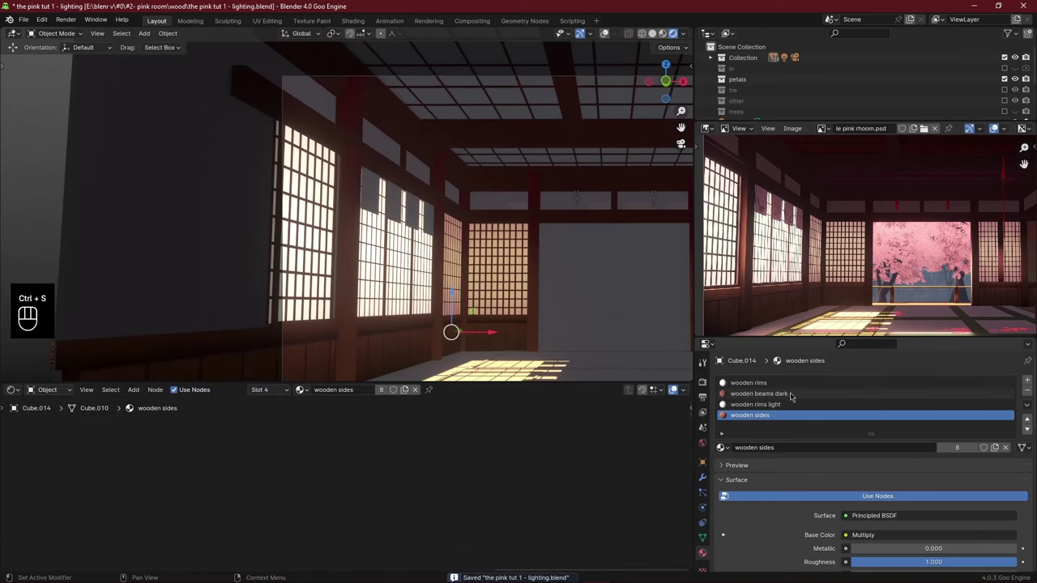
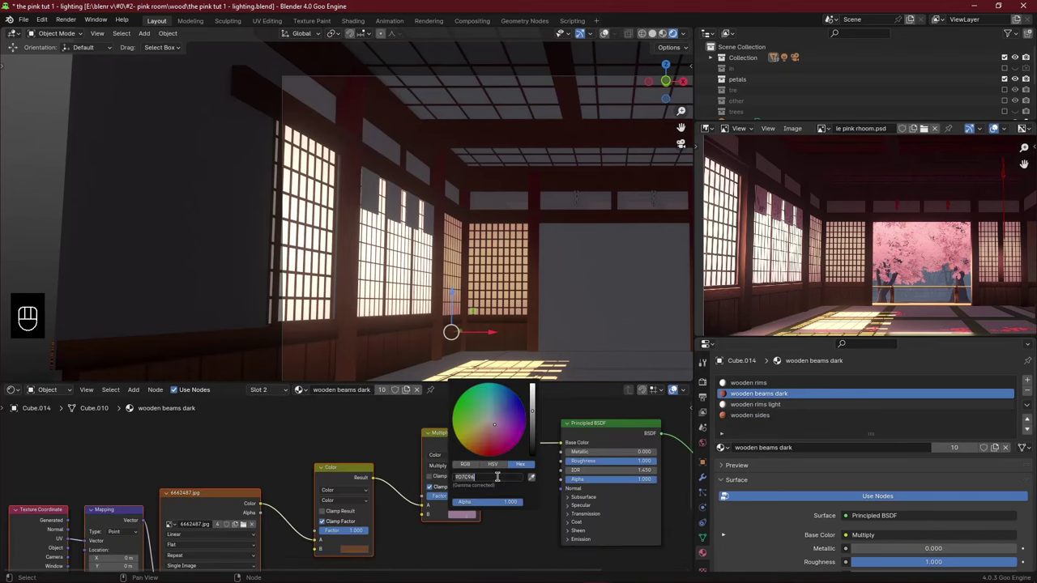
pyautogui.press('ctrl+z')
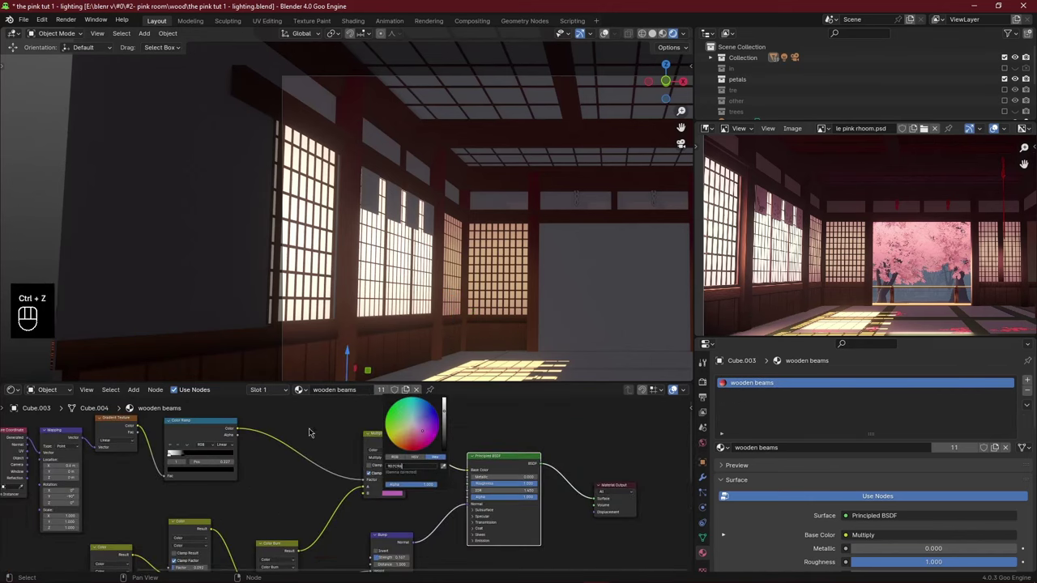
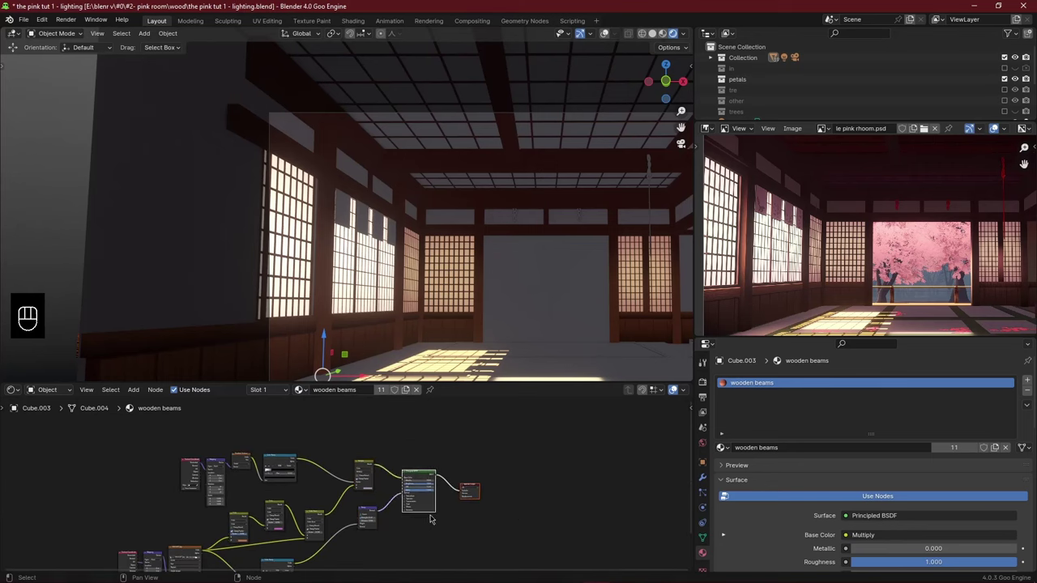
# Duplicate the Gradient/Color Ramp mask with Shift+D and multiply it into the wood colour, saving along the way.
pyautogui.press('g')
pyautogui.moveTo(423, 236); pyautogui.dragTo(381, 226)
pyautogui.press('ctrl+s')
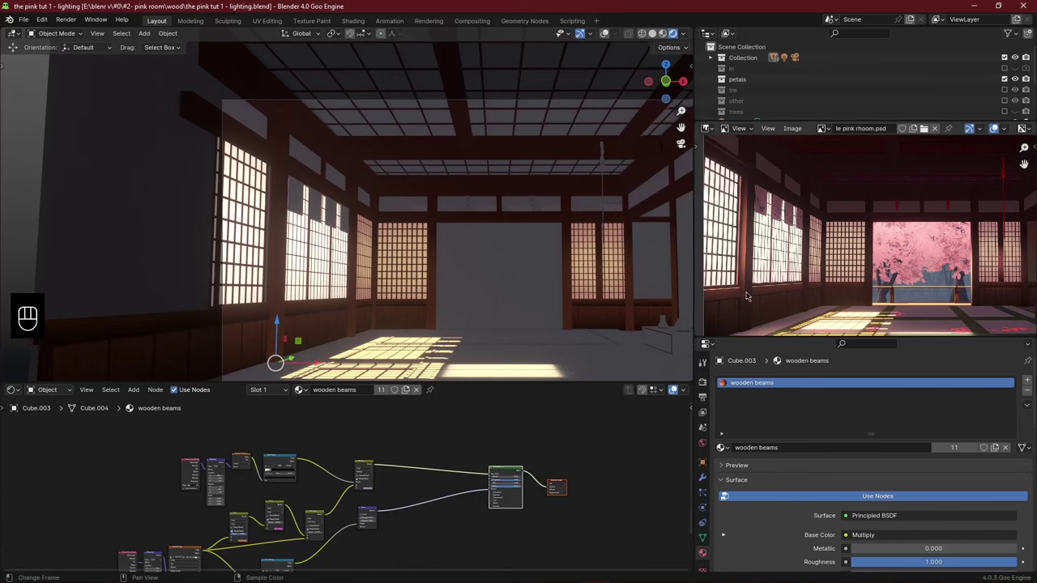
pyautogui.moveTo(460, 311); pyautogui.dragTo(448, 294)
pyautogui.middleClick(384, 467)
pyautogui.moveTo(365, 465); pyautogui.dragTo(267, 494)
pyautogui.press('shift+d')
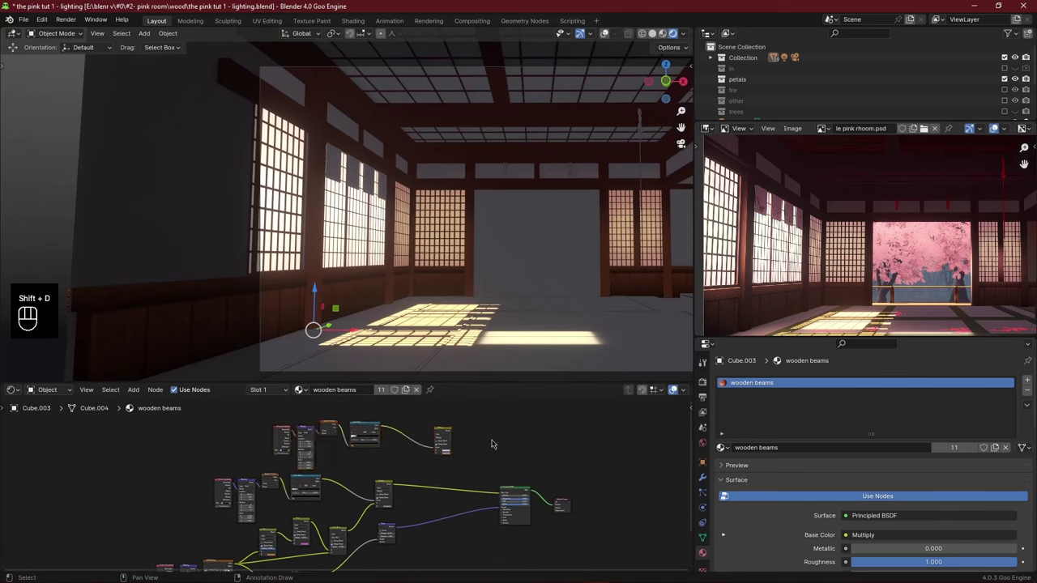
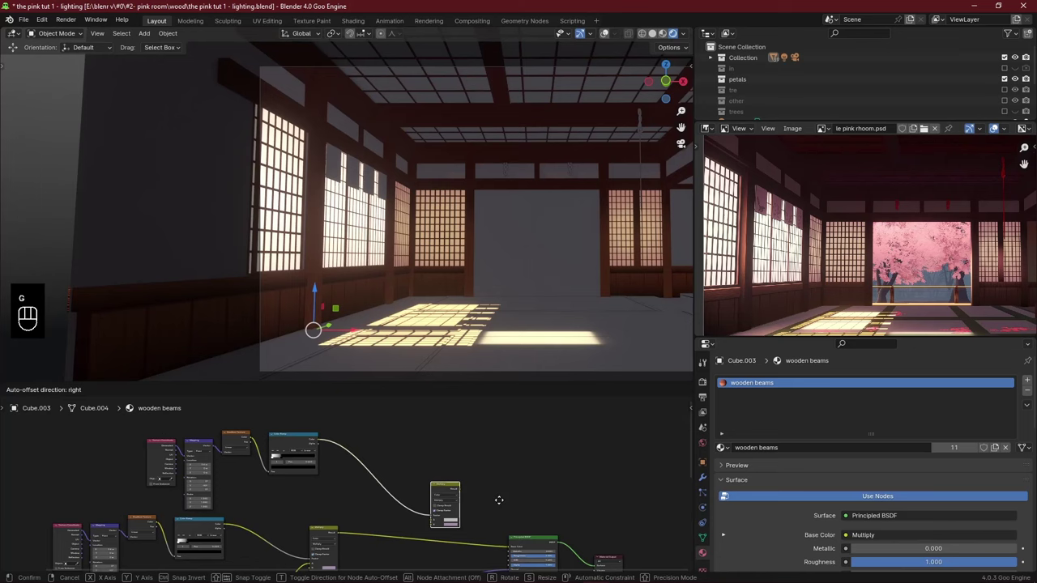
pyautogui.middleClick(486, 520)
pyautogui.click(446, 495)
pyautogui.moveTo(445, 495); pyautogui.dragTo(443, 483)
pyautogui.moveTo(447, 489); pyautogui.dragTo(418, 514)
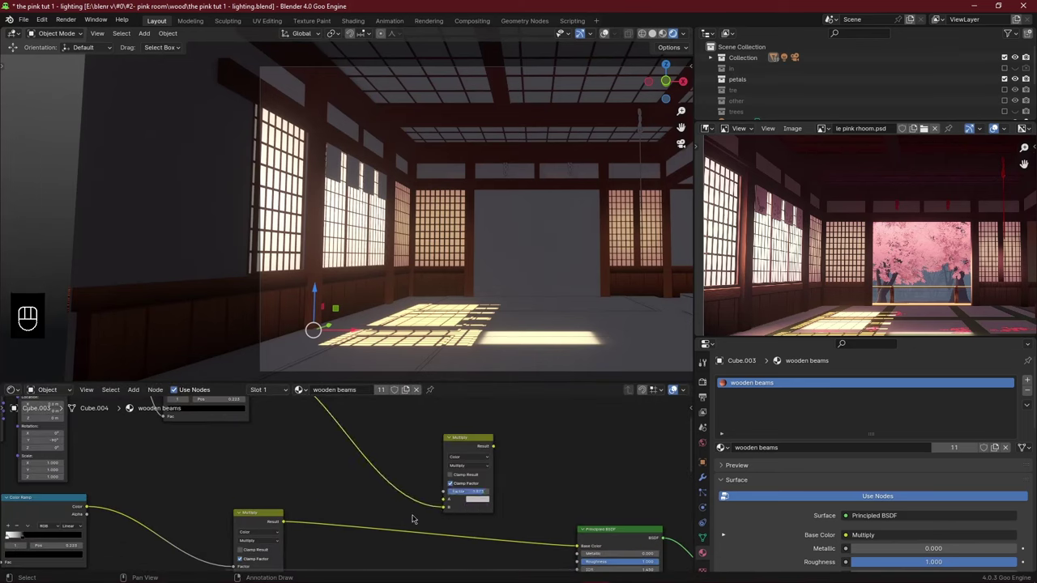
pyautogui.moveTo(289, 521); pyautogui.dragTo(440, 500)
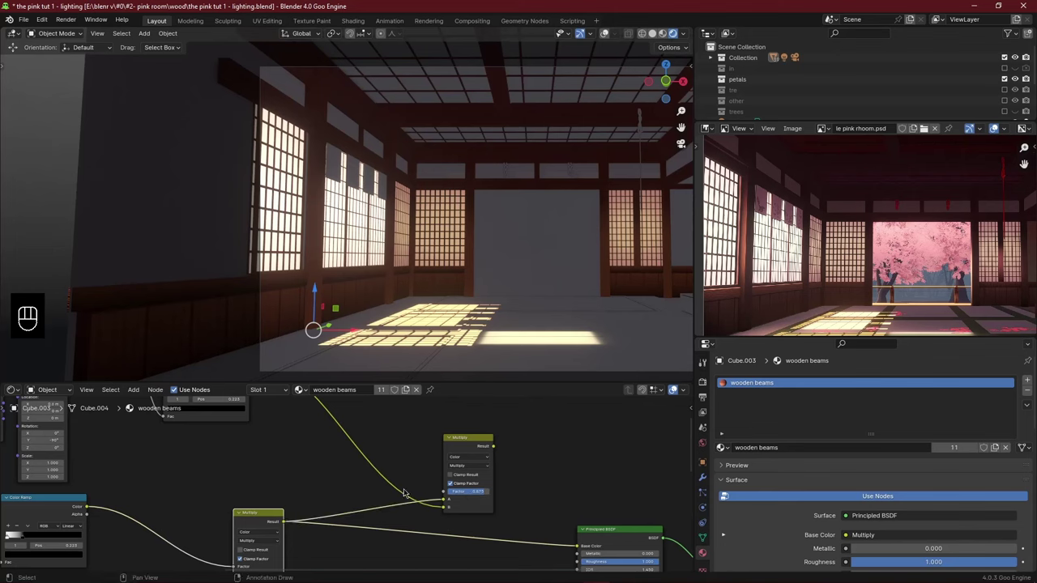
# Preview the new multiply result on the beams and reposition the mask's ramp stops to tune its falloff.
pyautogui.middleClick(442, 537)
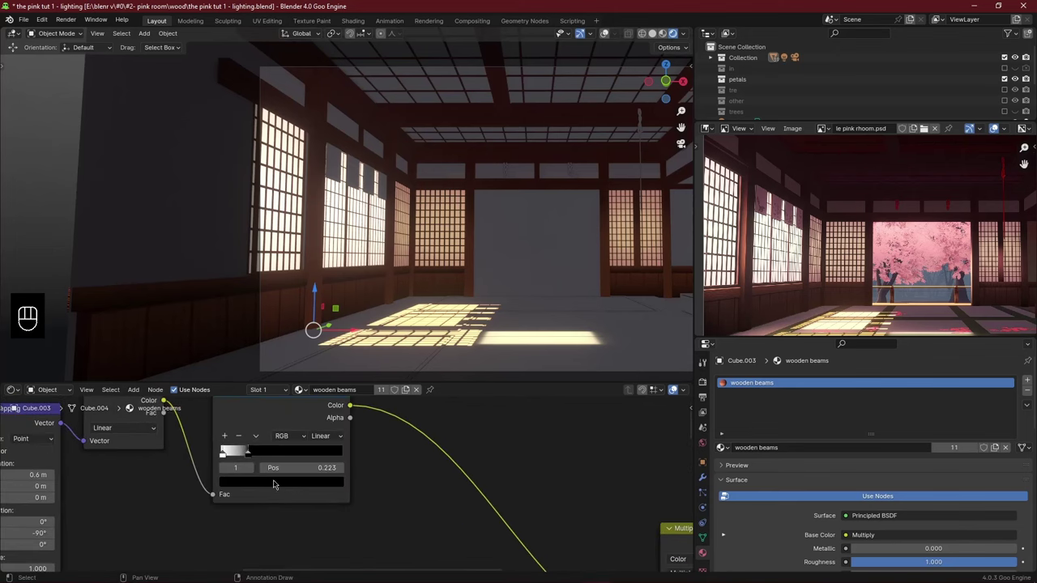
pyautogui.moveTo(263, 454); pyautogui.dragTo(251, 466)
pyautogui.click(230, 456)
pyautogui.click(229, 456)
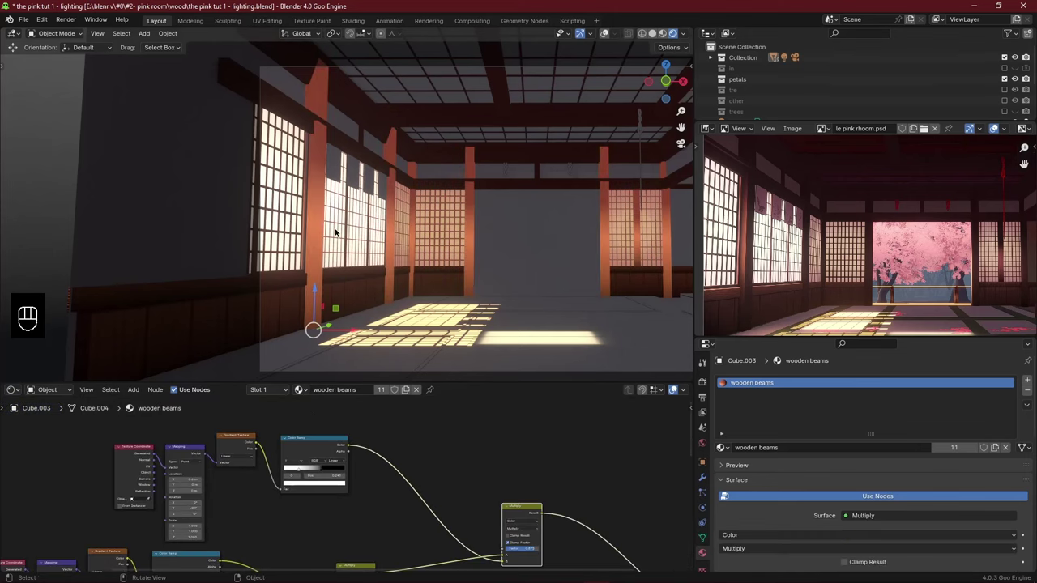
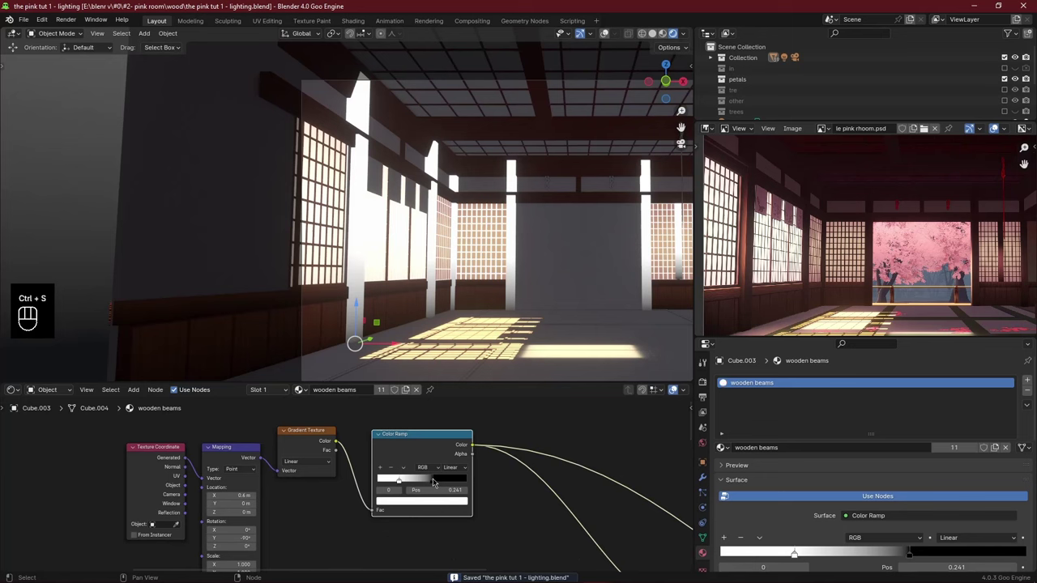
pyautogui.moveTo(410, 481); pyautogui.dragTo(423, 481)
pyautogui.click(432, 480)
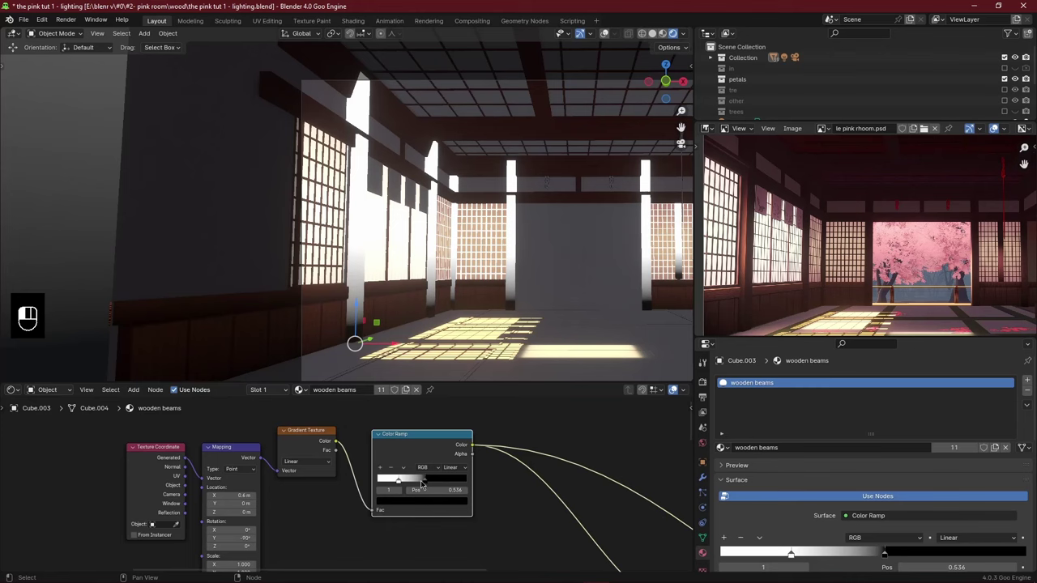
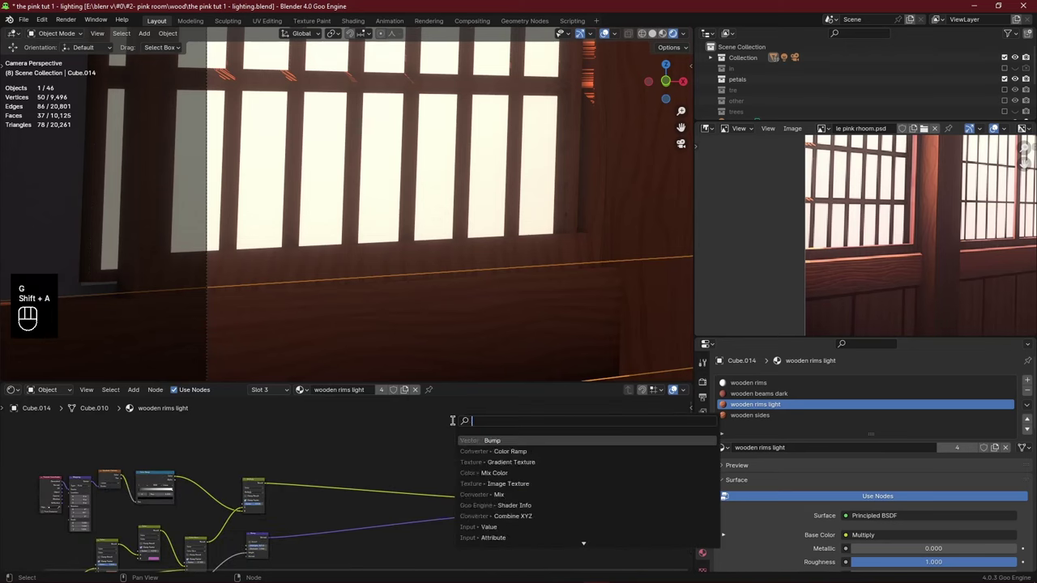
# Search for a Hue/Saturation/Value node to brighten the wooden rims light material.
pyautogui.press('shift+a')
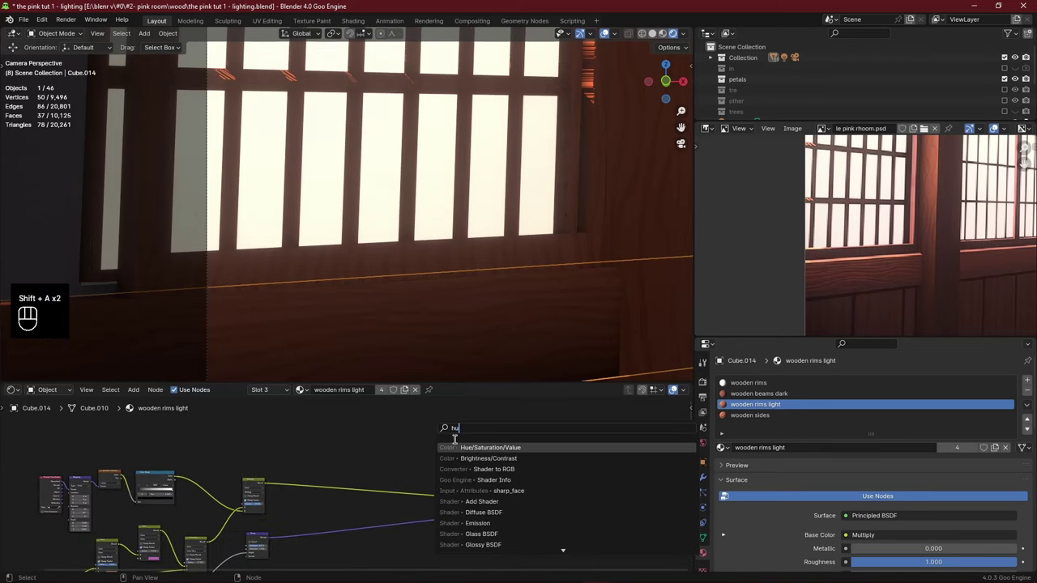
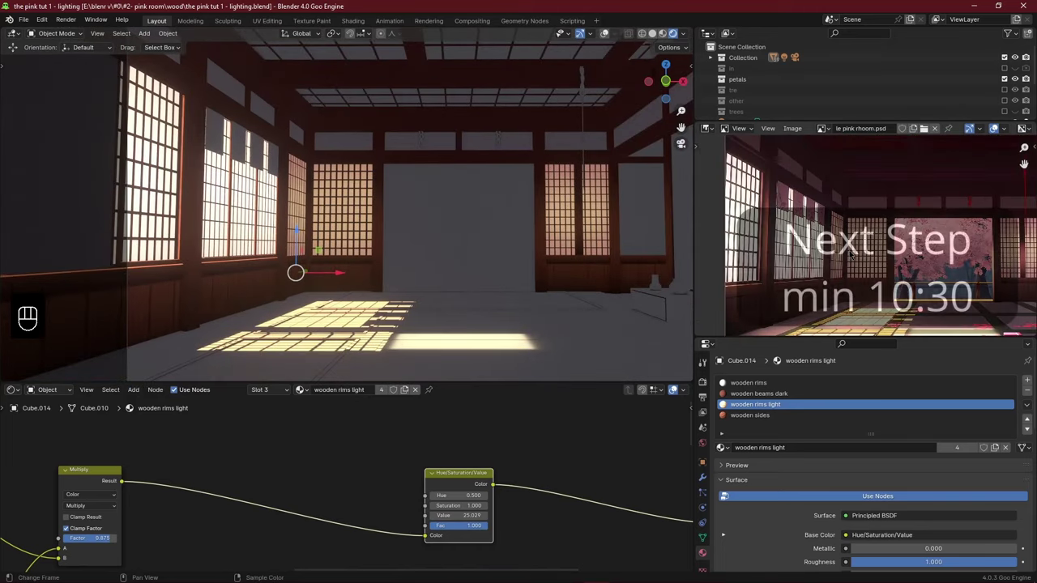
# Assign wooden beams dark to the cabinet and make it a single-user copy, wooden beams dark.001.
pyautogui.middleClick(565, 190)
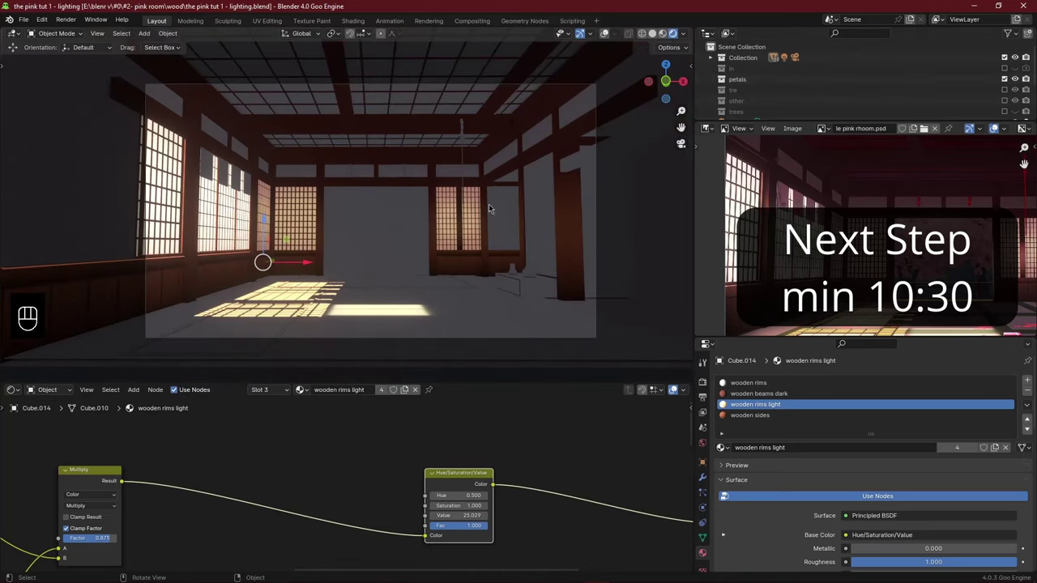
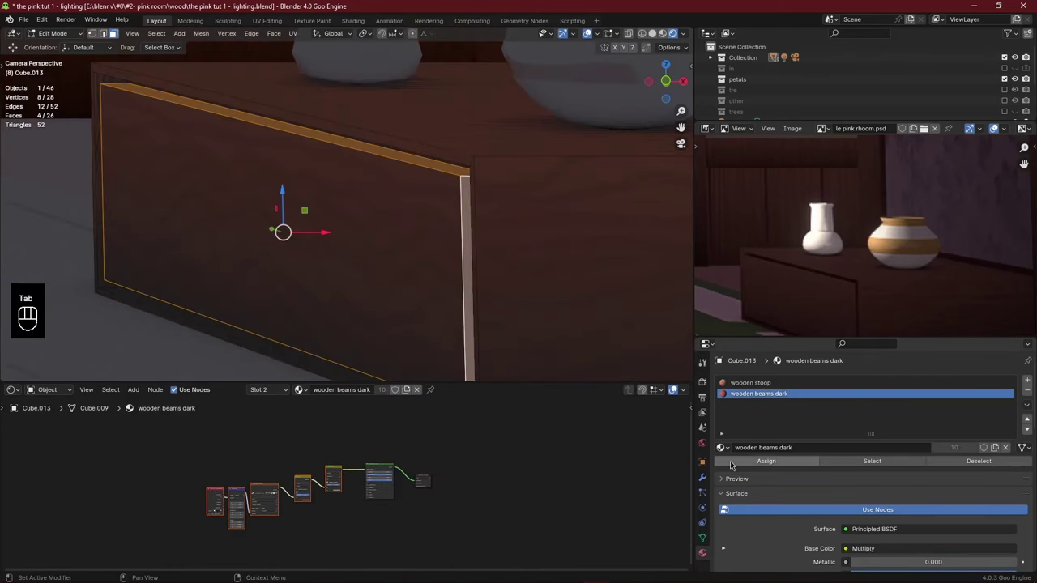
pyautogui.click(726, 449)
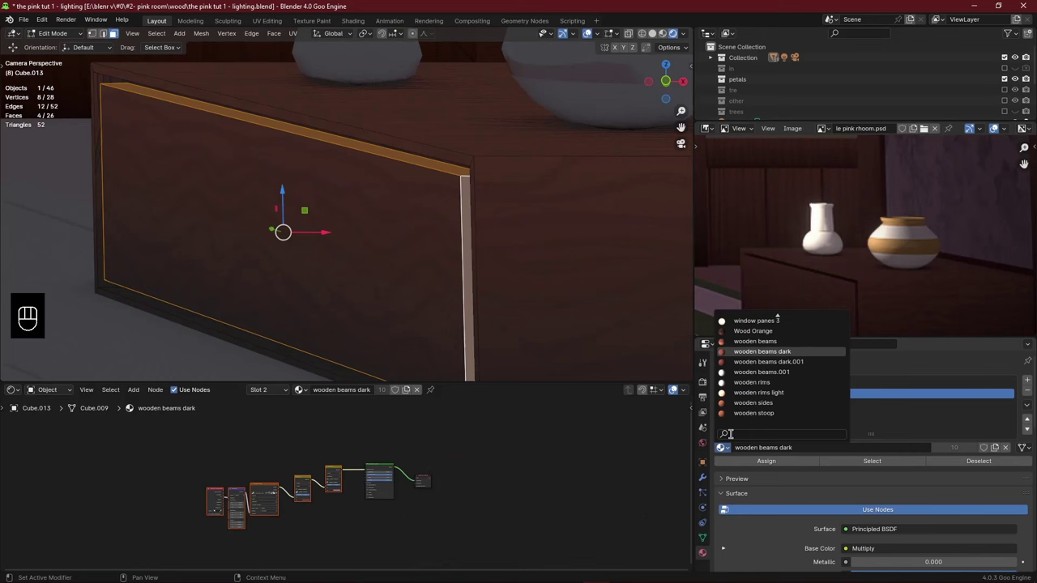
pyautogui.press('Tab')
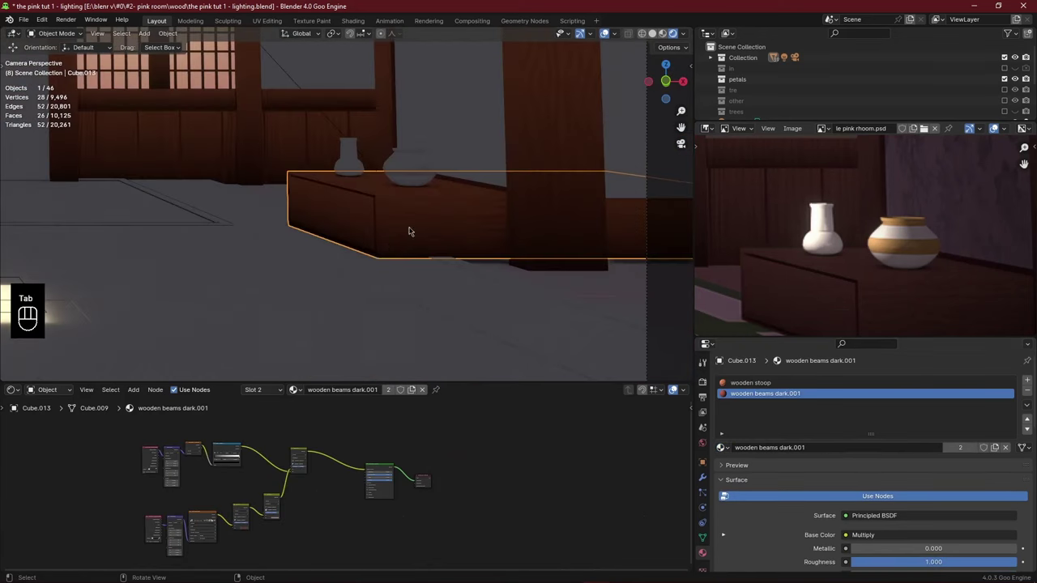
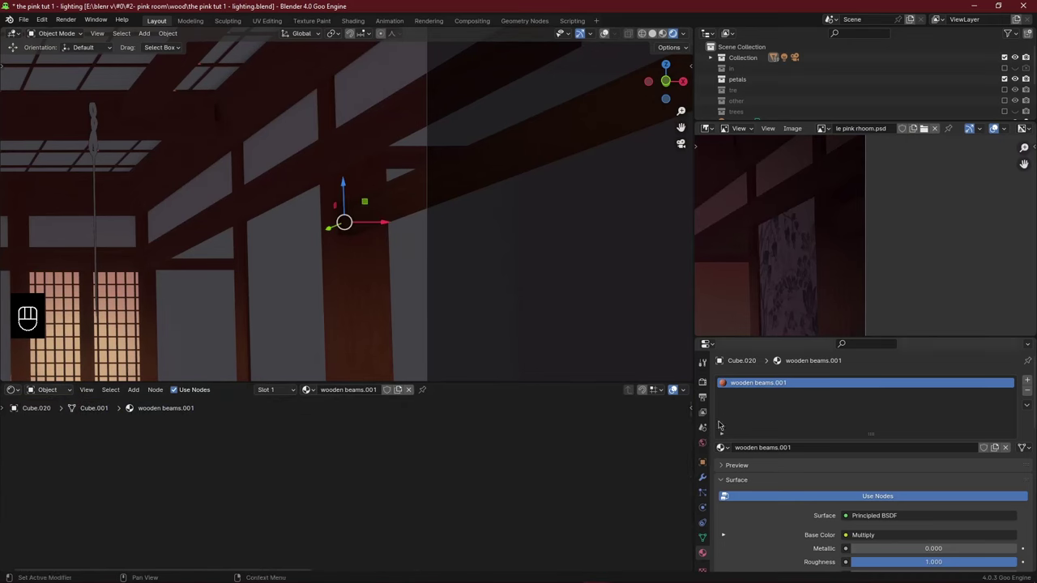
# Bring the beam's wooden beams.001 node tree into view, copying and replacing nodes.
pyautogui.press('a')
pyautogui.press('ctrl+c')
pyautogui.press('a')
pyautogui.press('x')
pyautogui.press('ctrl+v')
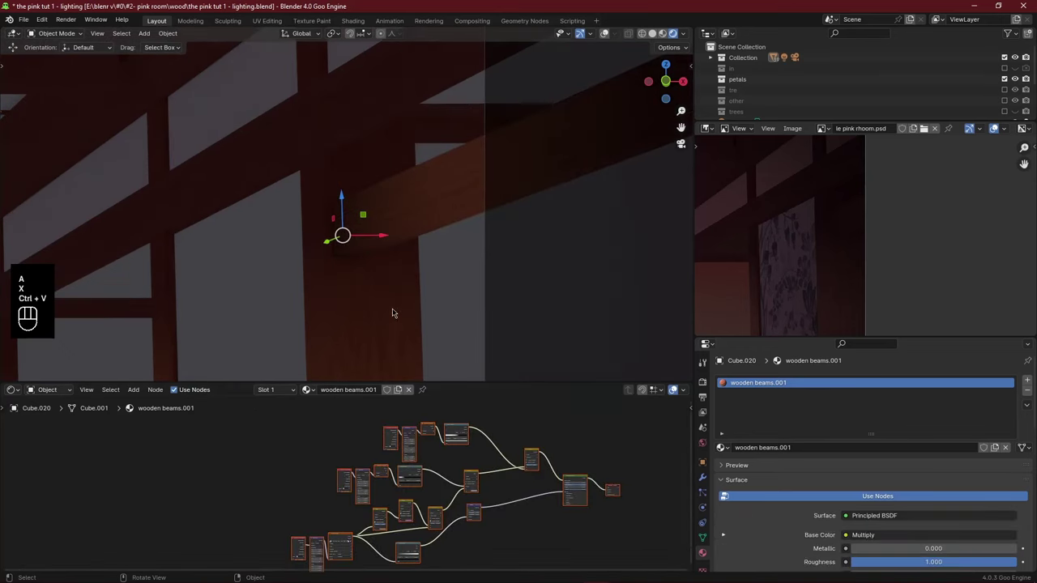
# Preview the Color Ramp mask directly on the ceiling beam's surface.
pyautogui.click(444, 446)
pyautogui.click(428, 437)
pyautogui.middleClick(428, 436)
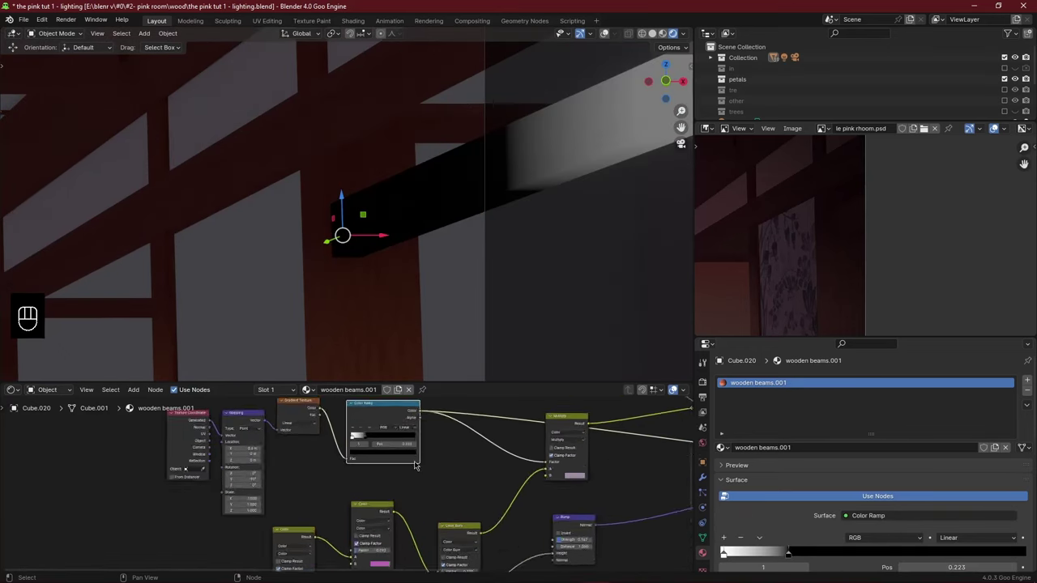
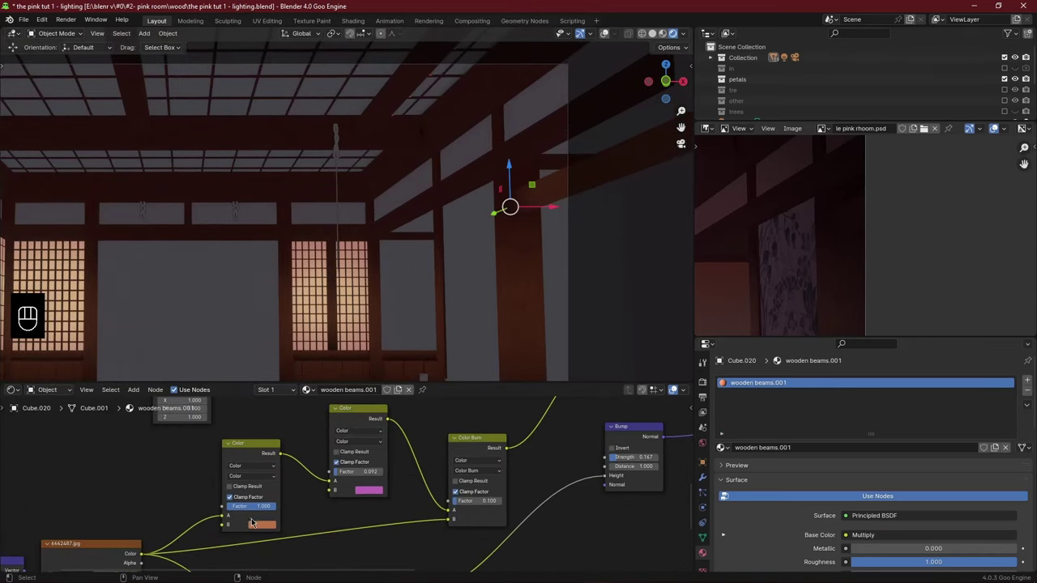
# Darken the beam's Color B swatch to a reddish-brown, then fly through the room to review.
pyautogui.moveTo(261, 523); pyautogui.dragTo(337, 455)
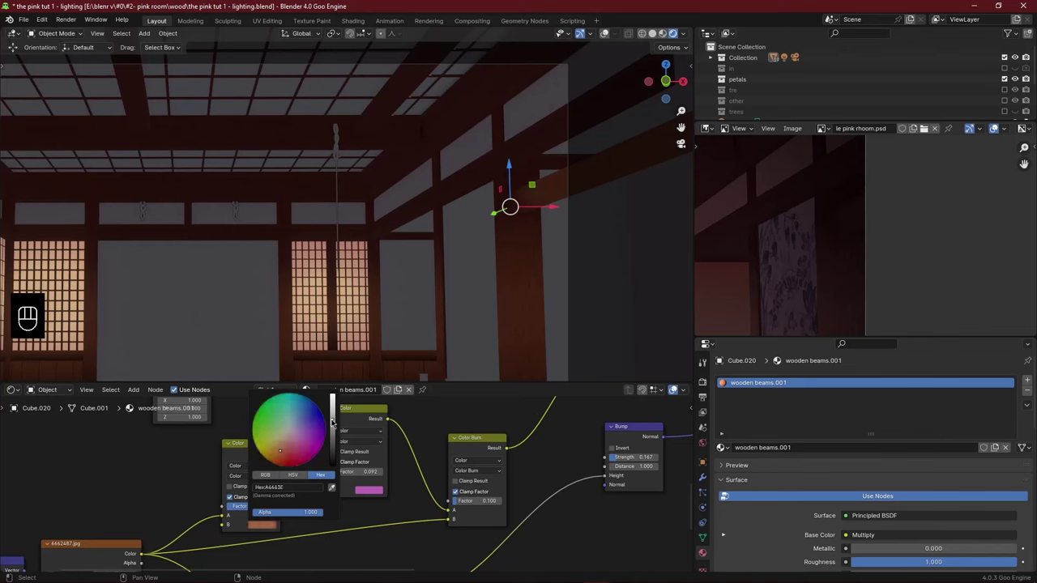
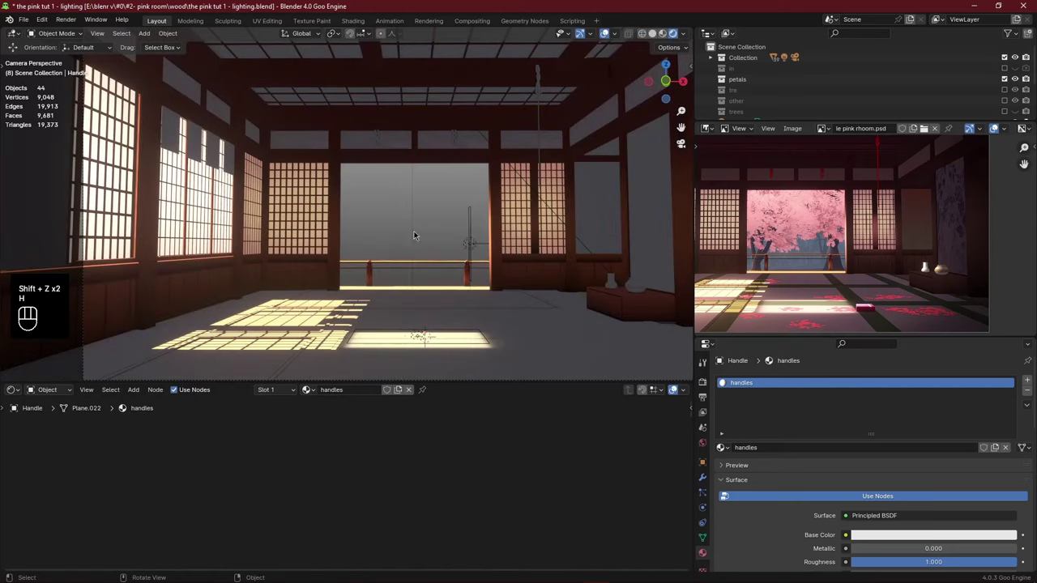
pyautogui.press('ctrl+z')
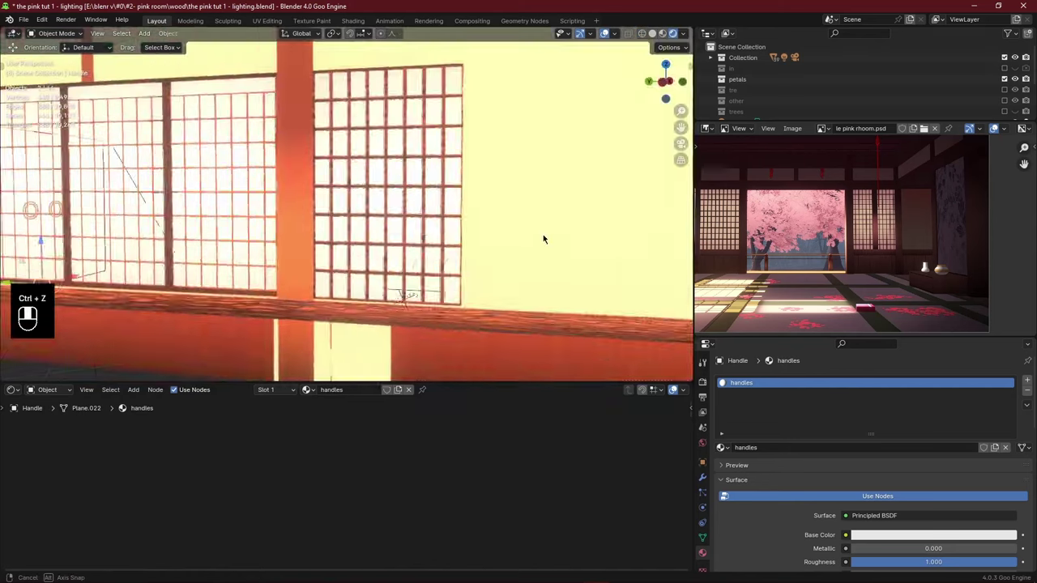